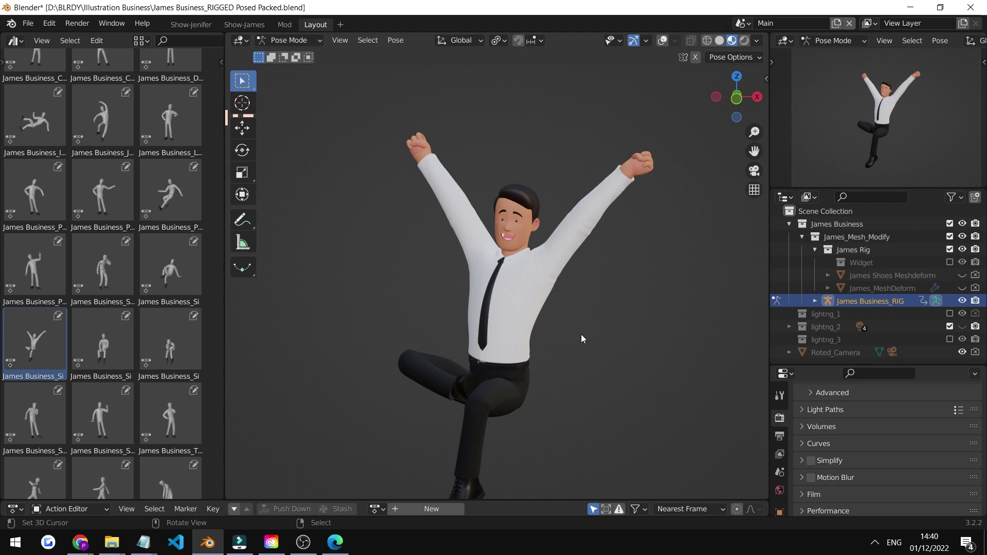
Apply a different pose from the Pose Library and orbit the view to inspect James Business.
{"action": "left_click", "coordinate": [583, 276]}
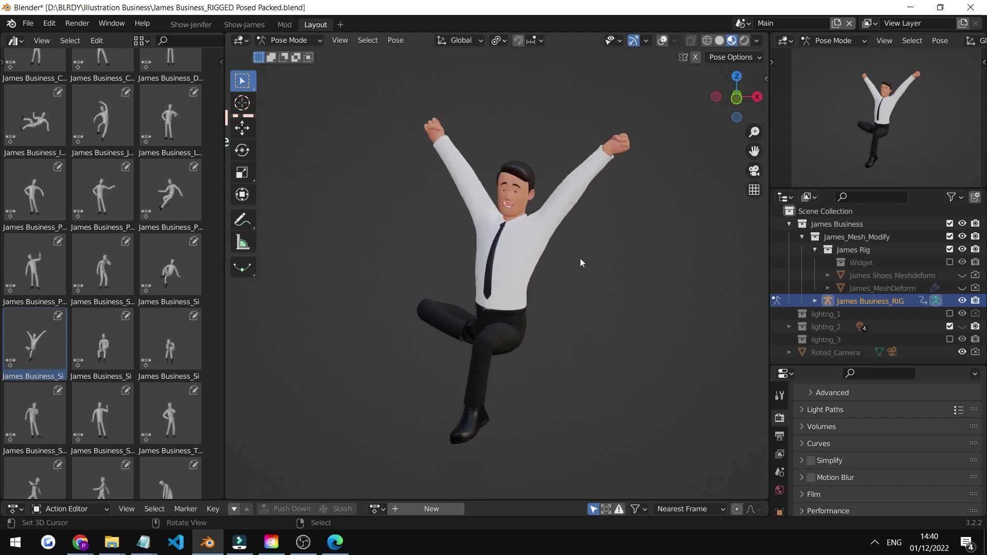
{"action": "left_click_drag", "start_coordinate": [114, 422], "coordinate": [329, 287]}
{"action": "middle_click", "coordinate": [670, 48]}
{"action": "left_click_drag", "start_coordinate": [623, 210], "coordinate": [431, 258]}
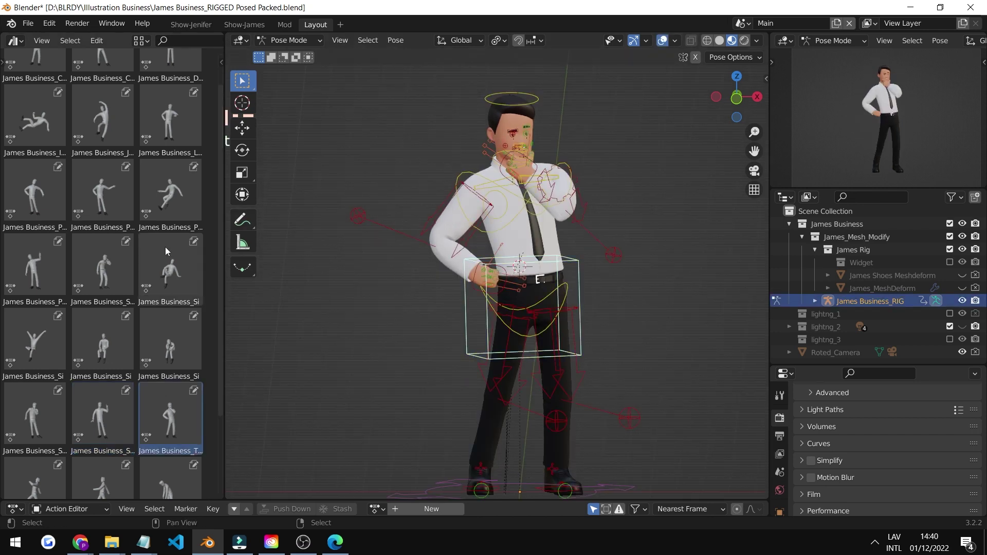
{"action": "middle_click", "coordinate": [177, 192]}
Try two more library poses, ending on the leaning-back pose with one arm flung upward.
{"action": "left_click", "coordinate": [178, 193]}
{"action": "left_click", "coordinate": [166, 129]}
{"action": "left_click", "coordinate": [89, 124]}
{"action": "left_click_drag", "start_coordinate": [42, 122], "coordinate": [225, 201]}
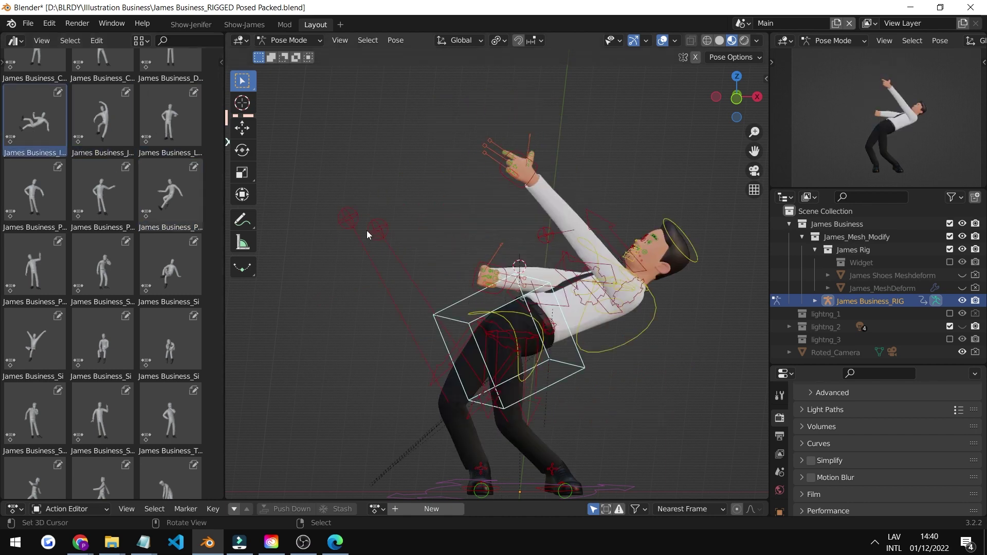
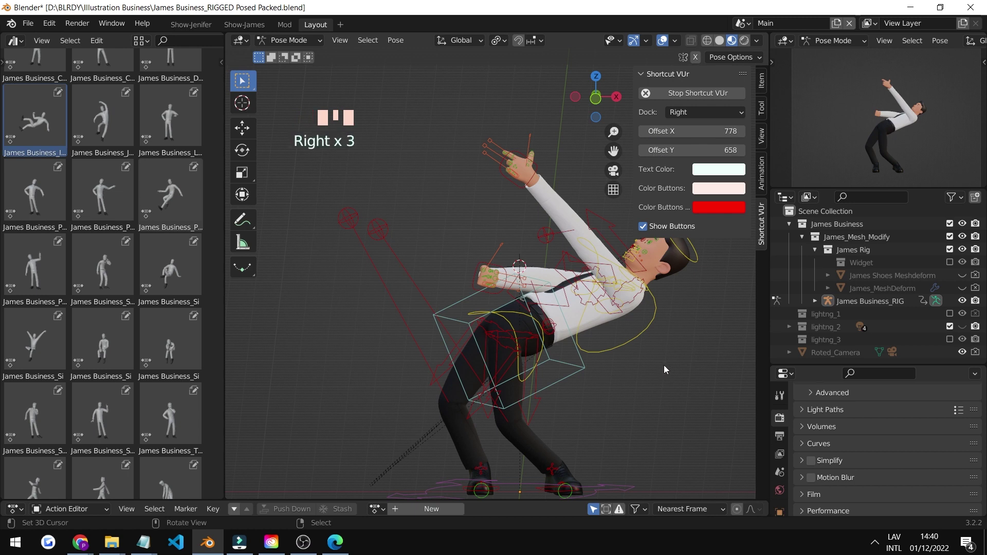
Apply the sitting pose and then the head-scratching pose from the Pose Library.
{"action": "right_click", "coordinate": [668, 369]}
{"action": "key", "text": "n"}
{"action": "right_click", "coordinate": [683, 373]}
{"action": "scroll", "scroll_direction": "down", "scroll_amount": 3}
{"action": "left_click", "coordinate": [155, 357]}
{"action": "left_click", "coordinate": [155, 356]}
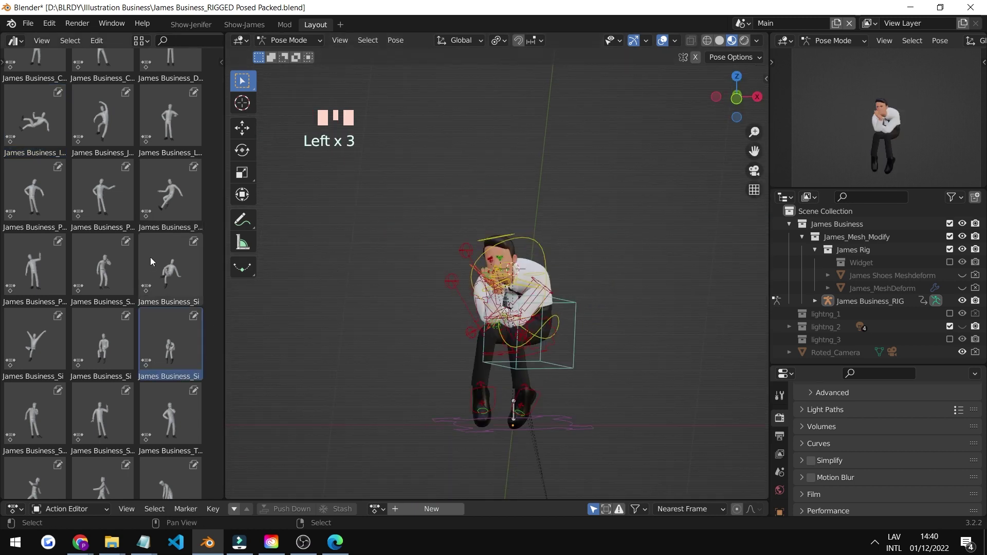
{"action": "left_click", "coordinate": [118, 256]}
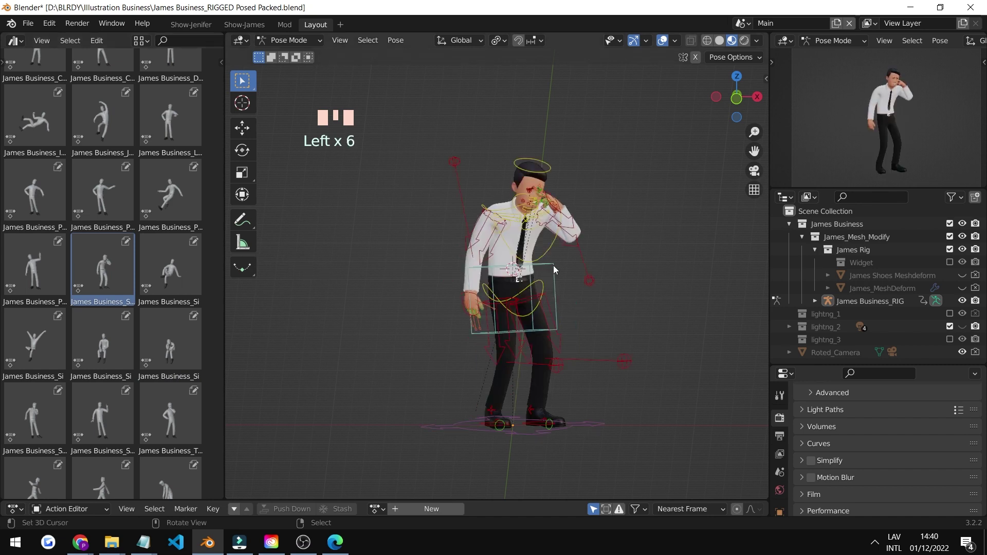
Apply the crouching pose with a raised hand and nudge a control with G.
{"action": "left_click_drag", "start_coordinate": [568, 271], "coordinate": [558, 267]}
{"action": "scroll", "scroll_direction": "up", "scroll_amount": 3}
{"action": "scroll", "scroll_direction": "down", "scroll_amount": 3}
{"action": "key", "text": "g"}
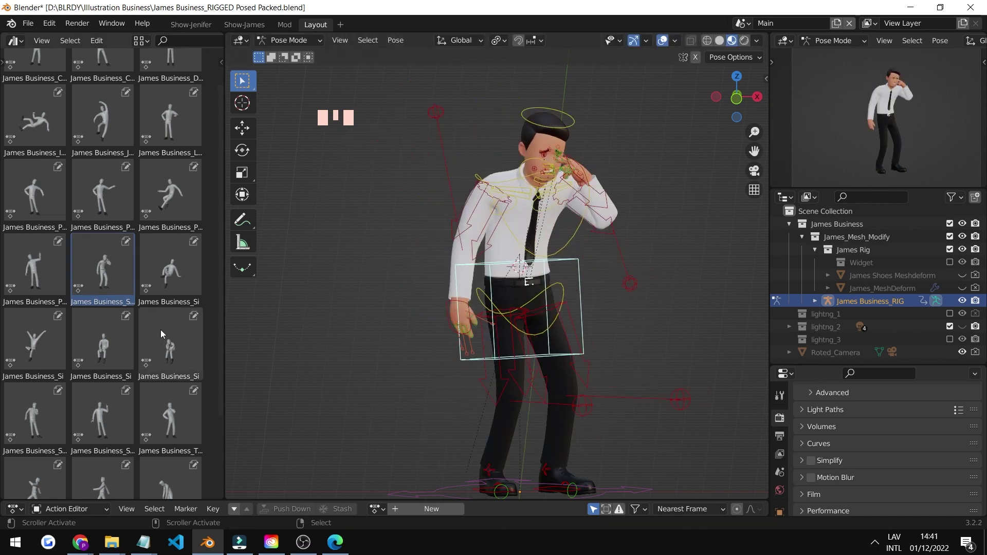
{"action": "left_click", "coordinate": [164, 333]}
{"action": "left_click", "coordinate": [163, 274]}
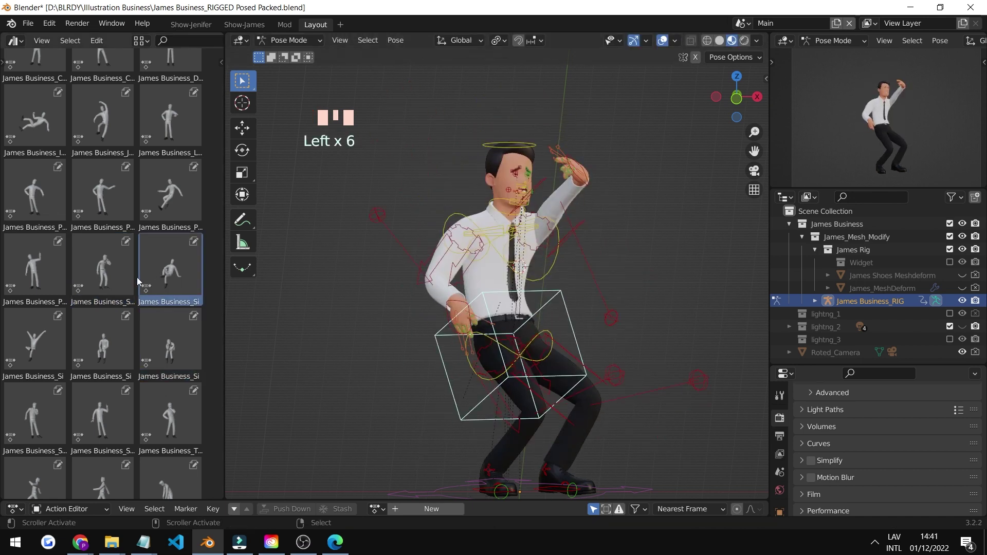
{"action": "left_click_drag", "start_coordinate": [698, 230], "coordinate": [668, 222]}
{"action": "key", "text": "g"}
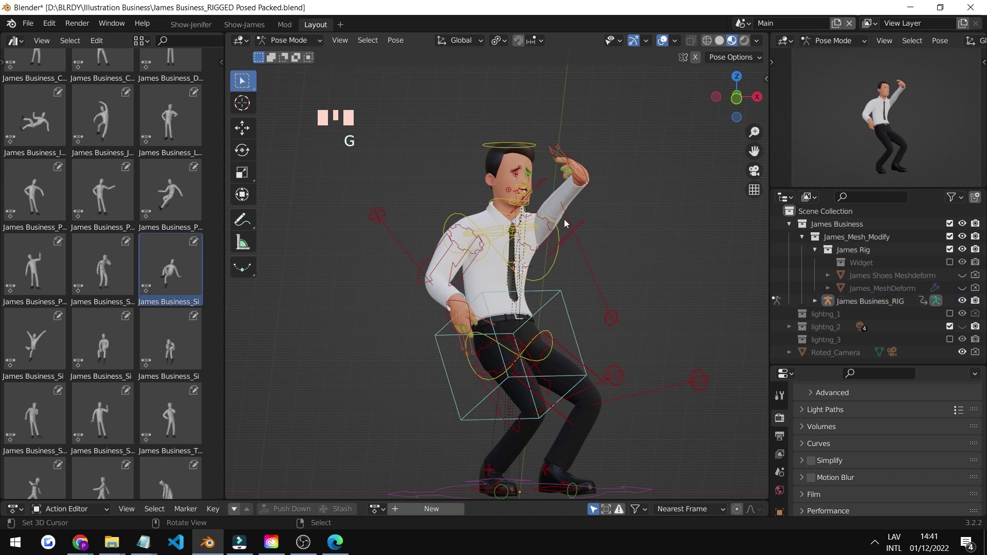
Apply the hands-on-hips standing pose from the library.
{"action": "scroll", "scroll_direction": "up", "scroll_amount": 3}
{"action": "left_click", "coordinate": [179, 177]}
{"action": "left_click", "coordinate": [182, 176]}
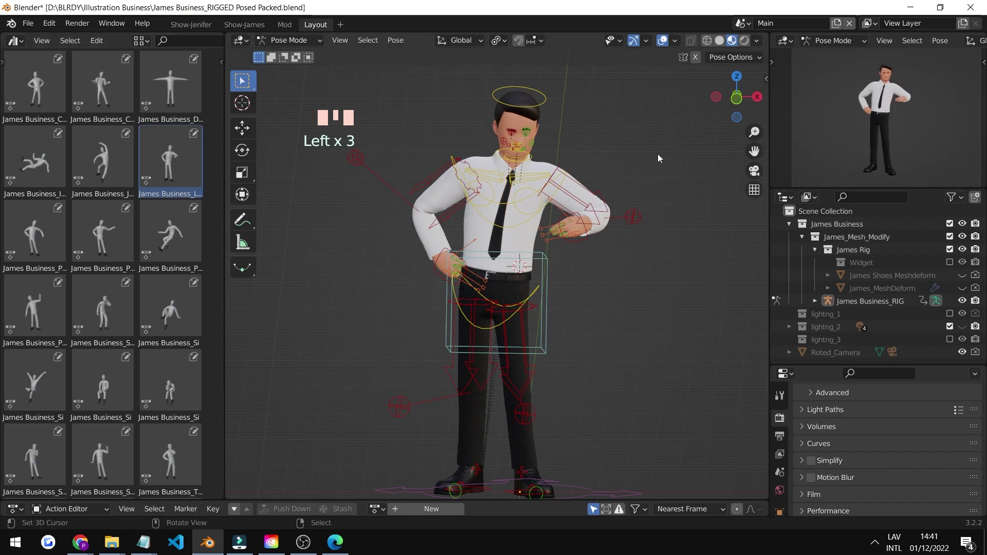
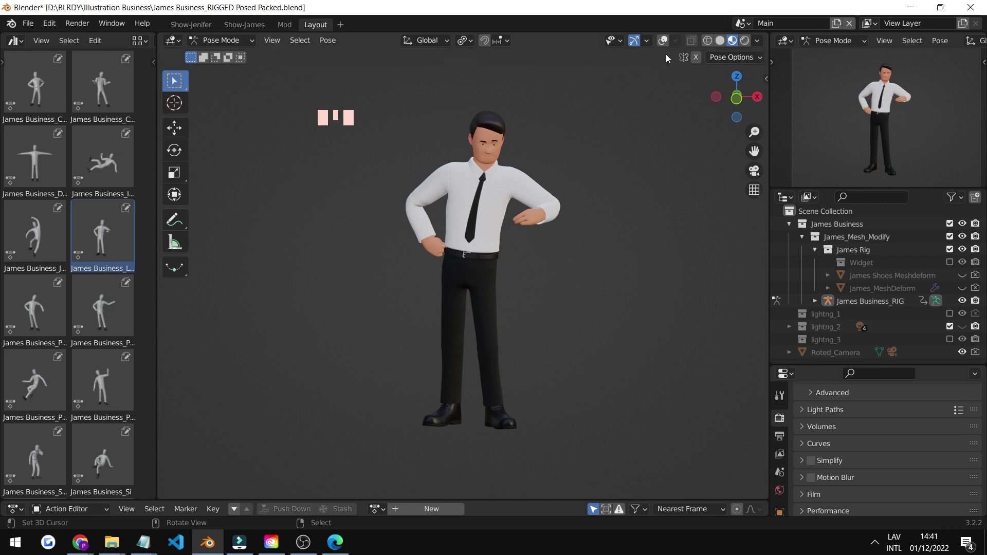
Enable Simplify in the Render Properties for the scene.
{"action": "left_click", "coordinate": [667, 42]}
{"action": "left_click_drag", "start_coordinate": [228, 47], "coordinate": [754, 406]}
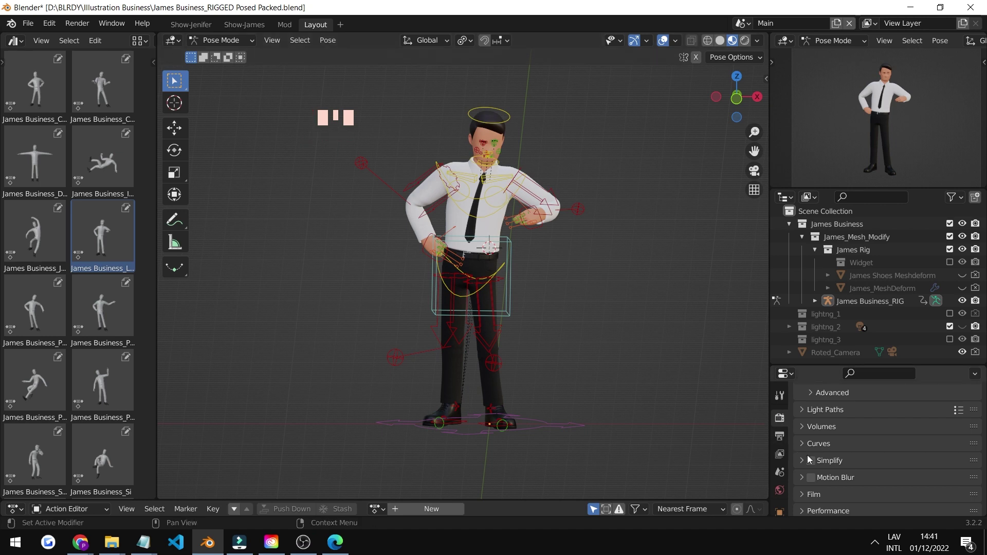
{"action": "left_click", "coordinate": [813, 462]}
{"action": "scroll", "scroll_direction": "up", "scroll_amount": 3}
Move the arm controls with G while toggling Simplify on and off.
{"action": "left_click_drag", "start_coordinate": [556, 318], "coordinate": [520, 288]}
{"action": "right_click", "coordinate": [520, 288]}
{"action": "key", "text": "g"}
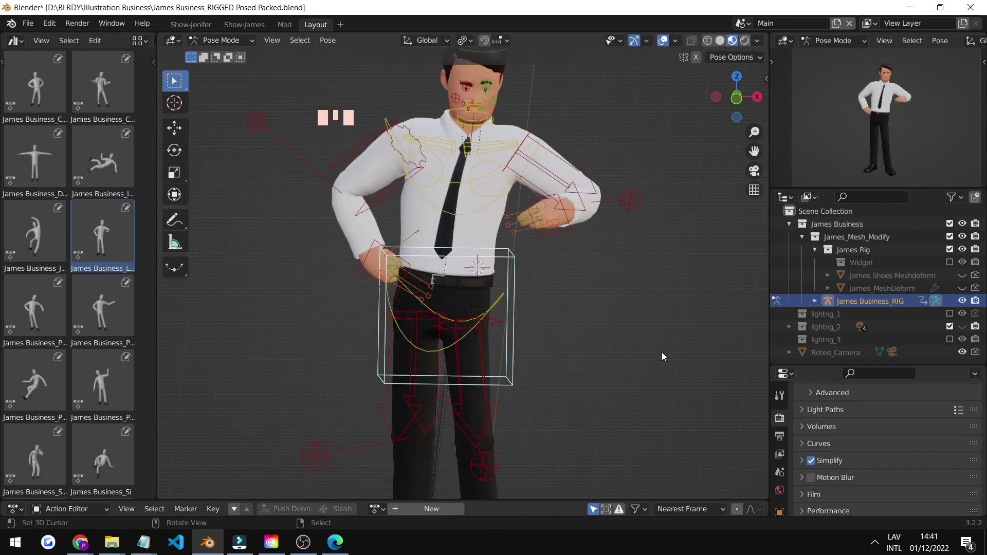
{"action": "left_click", "coordinate": [813, 467]}
{"action": "key", "text": "g"}
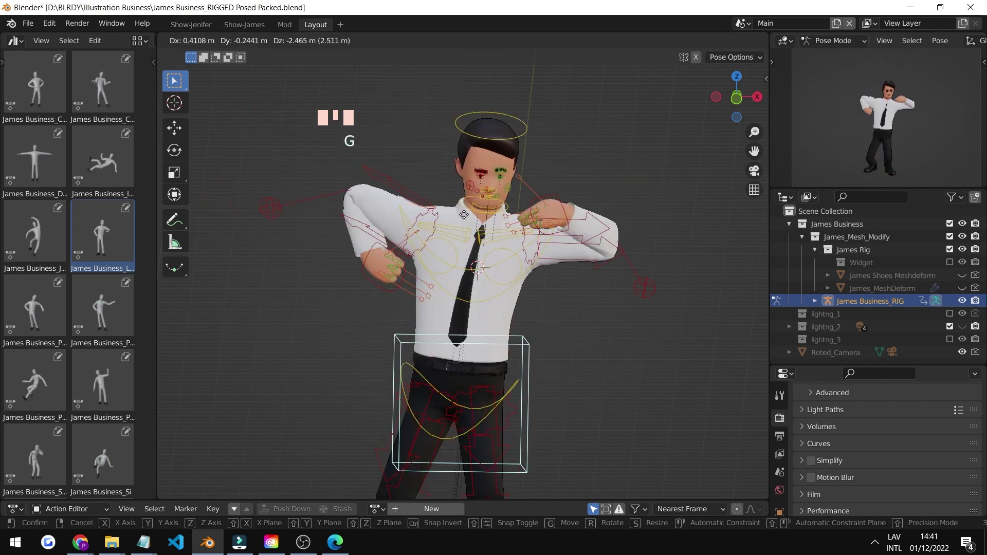
{"action": "left_click", "coordinate": [817, 462]}
{"action": "left_click_drag", "start_coordinate": [547, 224], "coordinate": [555, 293]}
Reset James Business to the T-pose asset from the Pose Library.
{"action": "scroll", "scroll_direction": "up", "scroll_amount": 3}
{"action": "scroll", "scroll_direction": "up", "scroll_amount": 3}
{"action": "double_click", "coordinate": [45, 159]}
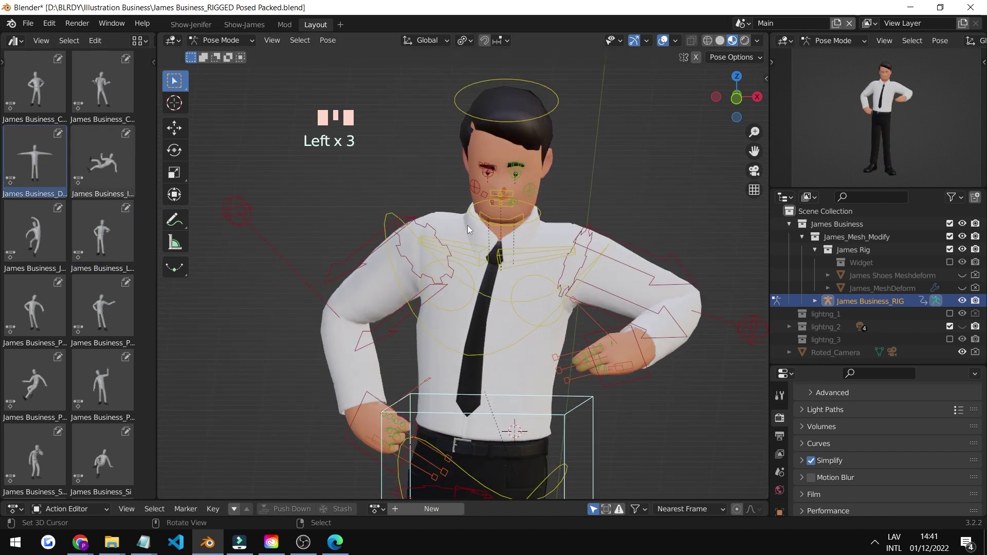
{"action": "scroll", "scroll_direction": "down", "scroll_amount": 3}
{"action": "right_click", "coordinate": [260, 201]}
{"action": "left_click", "coordinate": [49, 183]}
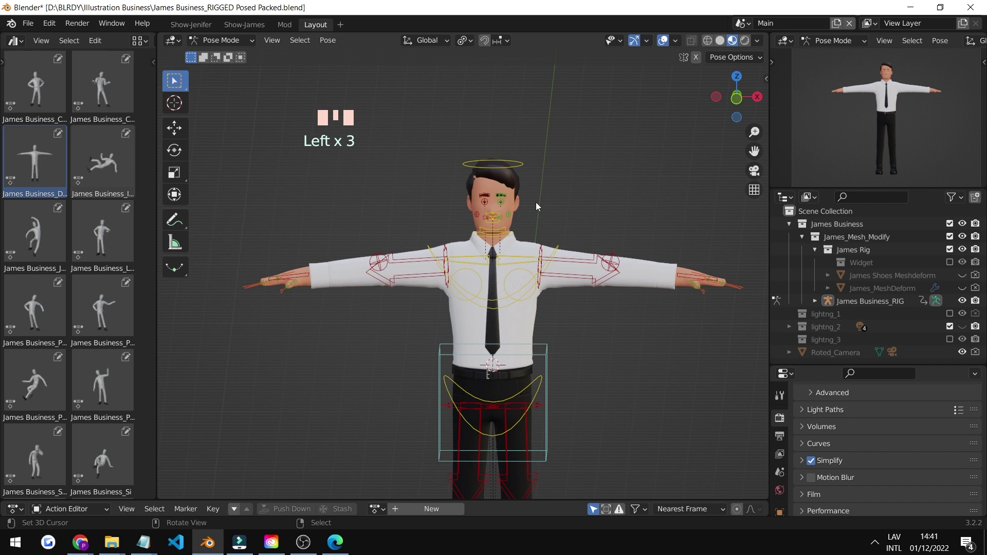
Show the N sidebar Item tab with the rig properties and layers.
{"action": "scroll", "scroll_direction": "down", "scroll_amount": 3}
{"action": "middle_click", "coordinate": [557, 194]}
{"action": "key", "text": "n"}
{"action": "middle_click", "coordinate": [481, 228]}
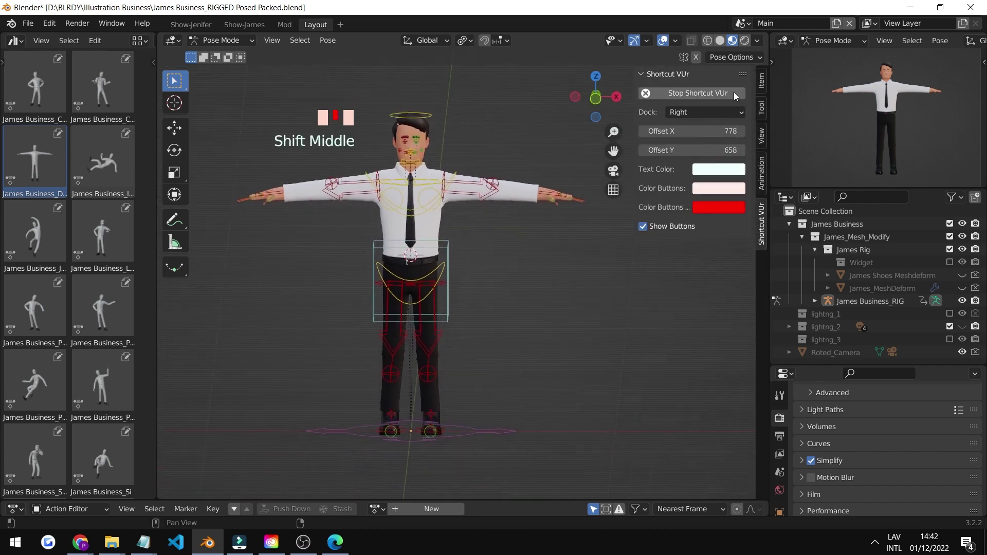
{"action": "left_click", "coordinate": [766, 85]}
{"action": "scroll", "scroll_direction": "down", "scroll_amount": 3}
{"action": "scroll", "scroll_direction": "up", "scroll_amount": 3}
Frame the head, select a face control and start a G move, then cancel it.
{"action": "left_click_drag", "start_coordinate": [512, 285], "coordinate": [481, 363]}
{"action": "right_click", "coordinate": [481, 362]}
{"action": "key", "text": "KP_Decimal"}
{"action": "key", "text": "KP_5"}
{"action": "scroll", "scroll_direction": "down", "scroll_amount": 3}
{"action": "left_click_drag", "start_coordinate": [464, 298], "coordinate": [697, 348]}
{"action": "left_click", "coordinate": [697, 347]}
{"action": "left_click_drag", "start_coordinate": [496, 262], "coordinate": [489, 259]}
{"action": "right_click", "coordinate": [489, 260]}
{"action": "key", "text": "g"}
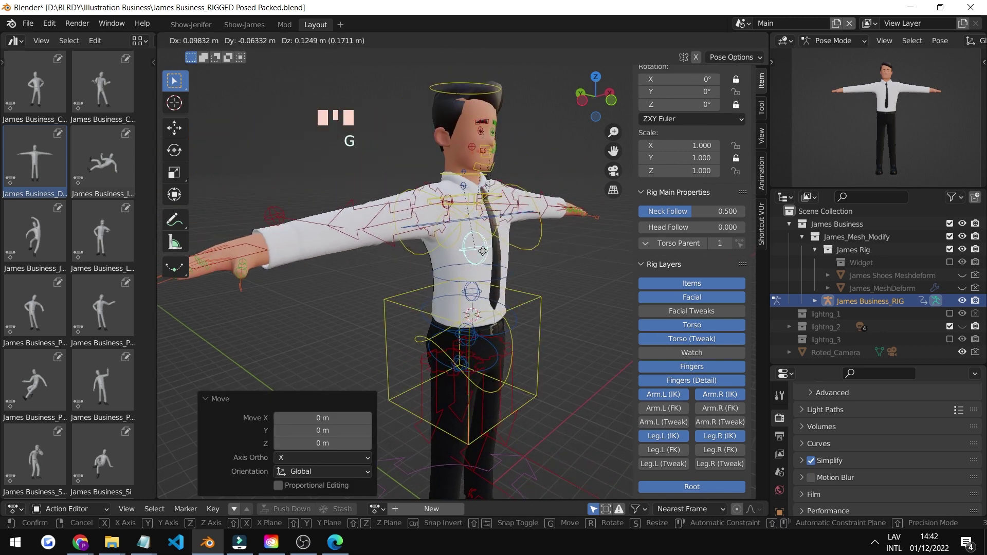
{"action": "right_click", "coordinate": [484, 293]}
{"action": "key", "text": "g"}
Zoom onto the face and move a mouth control with G.
{"action": "scroll", "scroll_direction": "up", "scroll_amount": 3}
{"action": "left_click_drag", "start_coordinate": [512, 187], "coordinate": [450, 222]}
{"action": "right_click", "coordinate": [449, 222]}
{"action": "key", "text": "KP_Decimal"}
{"action": "scroll", "scroll_direction": "down", "scroll_amount": 3}
{"action": "left_click_drag", "start_coordinate": [486, 225], "coordinate": [505, 213]}
{"action": "key", "text": "g"}
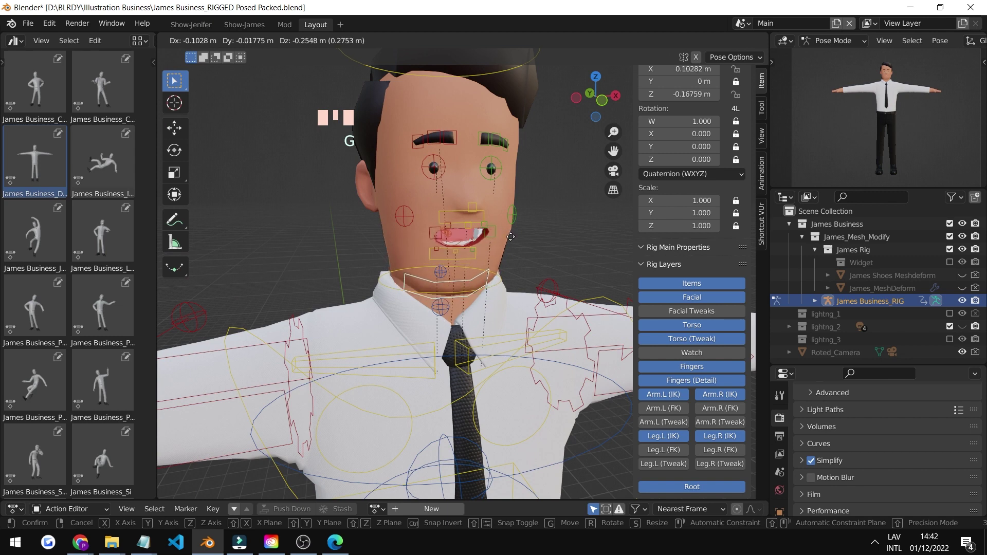
{"action": "scroll", "scroll_direction": "up", "scroll_amount": 3}
{"action": "key", "text": "g"}
{"action": "right_click", "coordinate": [460, 222]}
Move further mouth controls and pull the tongue control to stick the tongue out.
{"action": "key", "text": "g"}
{"action": "left_click_drag", "start_coordinate": [537, 216], "coordinate": [538, 212]}
{"action": "key", "text": "g"}
{"action": "left_click_drag", "start_coordinate": [499, 220], "coordinate": [490, 203]}
{"action": "key", "text": "g"}
{"action": "right_click", "coordinate": [488, 170]}
{"action": "right_click", "coordinate": [493, 171]}
{"action": "key", "text": "g"}
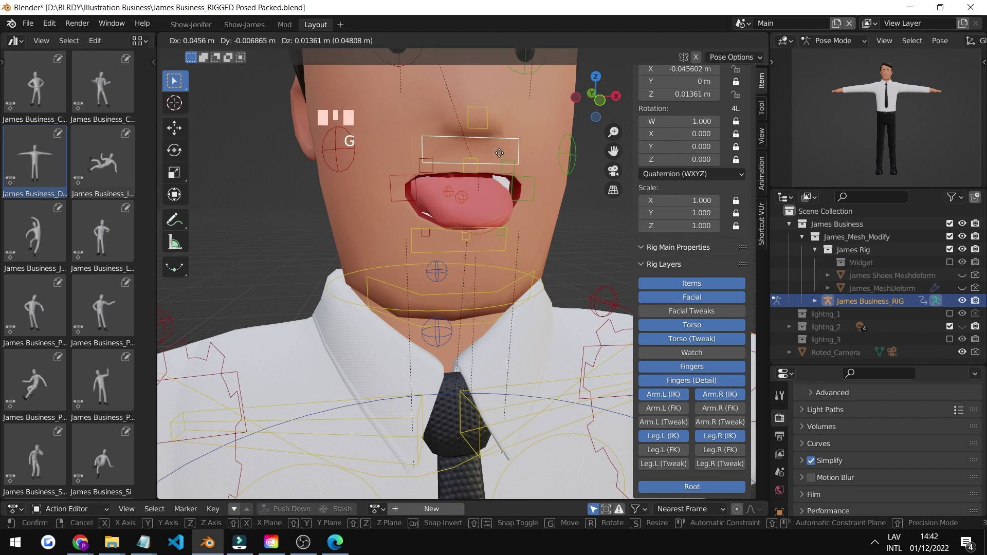
Scale up the cheek control, then tilt the left foot control about four degrees.
{"action": "scroll", "scroll_direction": "down", "scroll_amount": 3}
{"action": "left_click_drag", "start_coordinate": [509, 189], "coordinate": [480, 192]}
{"action": "scroll", "scroll_direction": "up", "scroll_amount": 3}
{"action": "right_click", "coordinate": [391, 240]}
{"action": "key", "text": "s"}
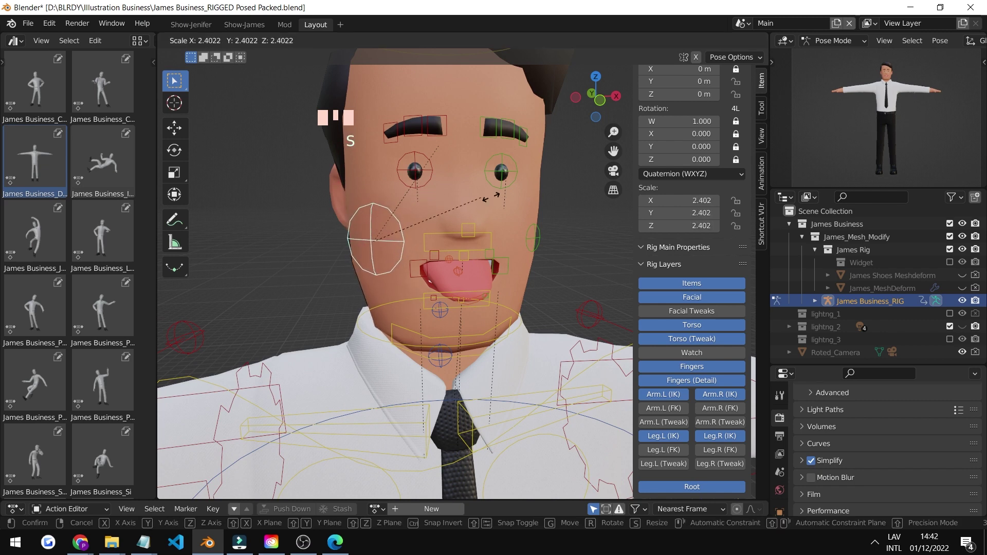
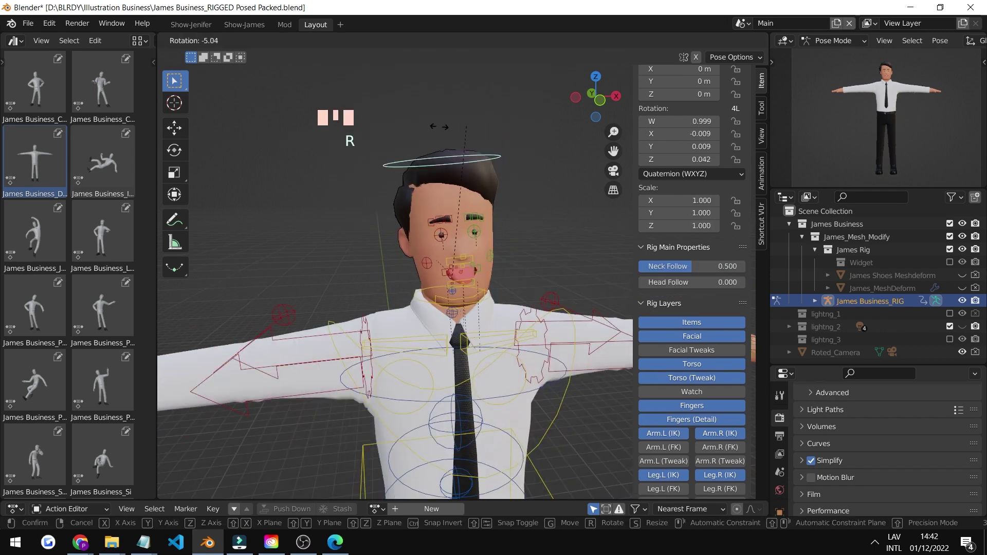
{"action": "left_click_drag", "start_coordinate": [469, 328], "coordinate": [426, 242]}
{"action": "scroll", "scroll_direction": "down", "scroll_amount": 3}
{"action": "left_click", "coordinate": [671, 351]}
{"action": "left_click_drag", "start_coordinate": [671, 351], "coordinate": [668, 350]}
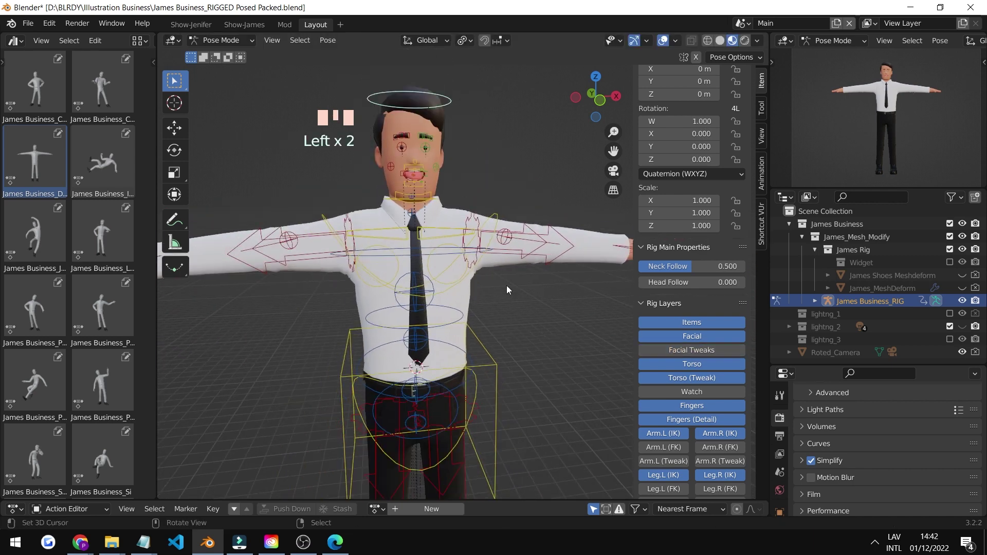
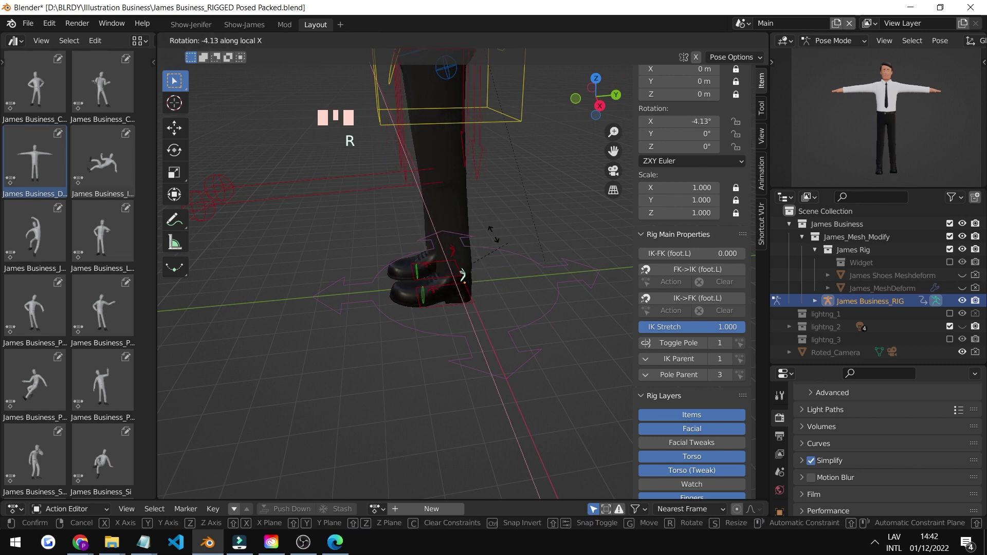
Select the left-leg knee pole target and drag it out beside the leg with G.
{"action": "left_click_drag", "start_coordinate": [460, 248], "coordinate": [453, 299]}
{"action": "scroll", "scroll_direction": "down", "scroll_amount": 3}
{"action": "left_click_drag", "start_coordinate": [359, 385], "coordinate": [381, 381]}
{"action": "key", "text": "g"}
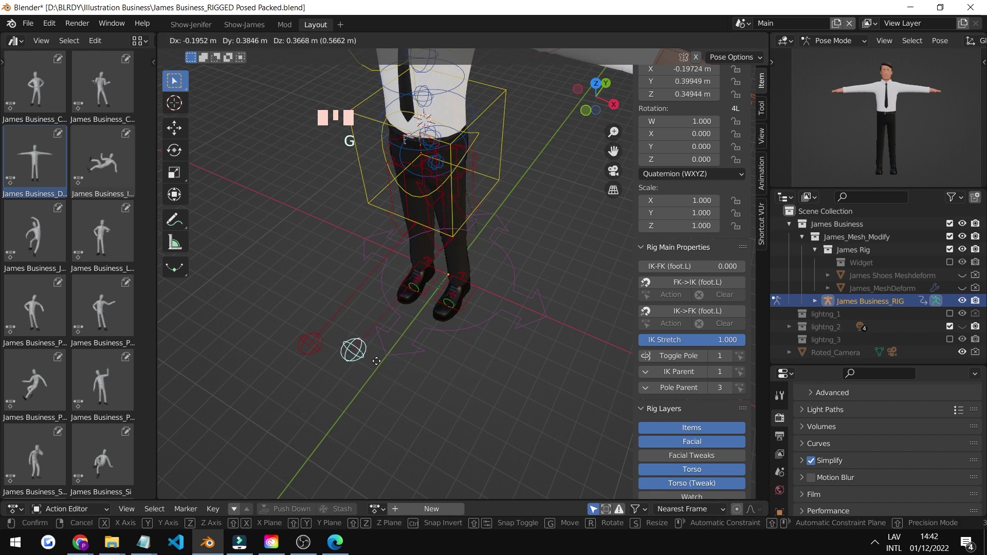
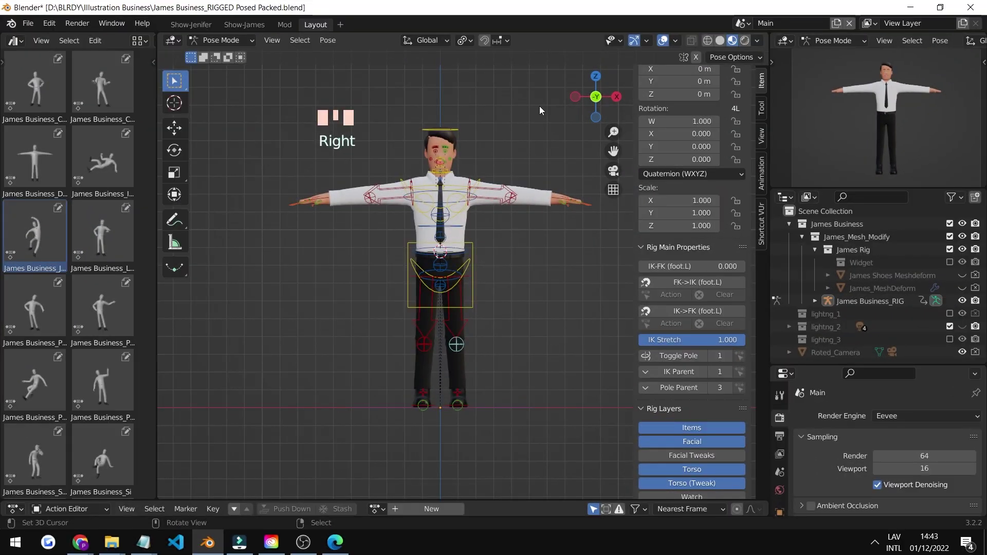
Apply the pointing-up pose from the Pose Library.
{"action": "left_click", "coordinate": [84, 375]}
{"action": "right_click", "coordinate": [84, 376]}
{"action": "double_click", "coordinate": [96, 373]}
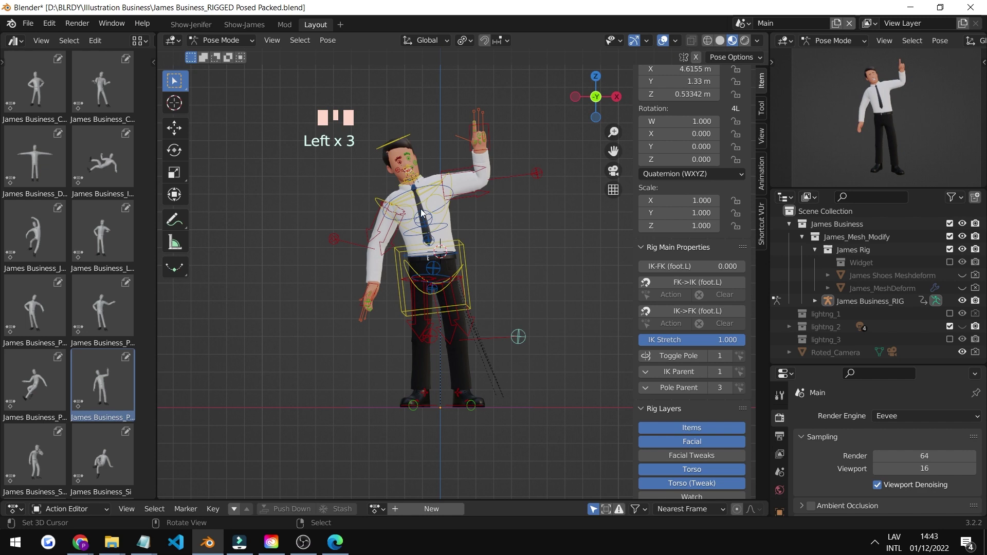
Toggle overlays off and make lighting_2 the visible light collection, hiding lighting_3.
{"action": "left_click", "coordinate": [662, 46]}
{"action": "scroll", "scroll_direction": "up", "scroll_amount": 3}
{"action": "left_click", "coordinate": [956, 341]}
{"action": "scroll", "scroll_direction": "down", "scroll_amount": 3}
{"action": "left_click", "coordinate": [951, 304]}
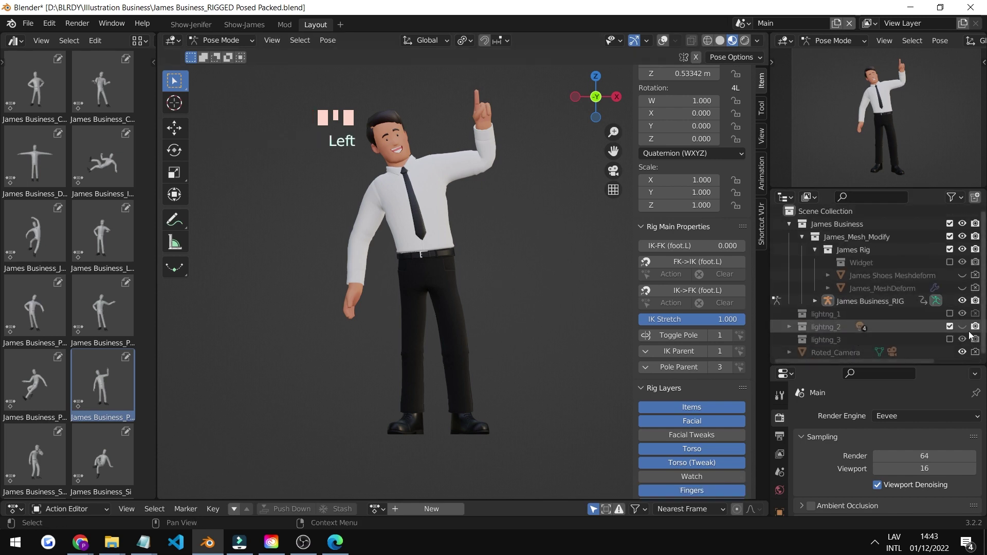
{"action": "left_click", "coordinate": [969, 326]}
{"action": "left_click", "coordinate": [659, 47]}
Select the camera in Object Mode, nudge it with G and switch to front orthographic view.
{"action": "scroll", "scroll_direction": "down", "scroll_amount": 3}
{"action": "left_click_drag", "start_coordinate": [517, 259], "coordinate": [500, 232]}
{"action": "right_click", "coordinate": [501, 233]}
{"action": "key", "text": "g"}
{"action": "left_click_drag", "start_coordinate": [527, 276], "coordinate": [537, 268]}
{"action": "key", "text": "KP_1"}
{"action": "scroll", "scroll_direction": "up", "scroll_amount": 3}
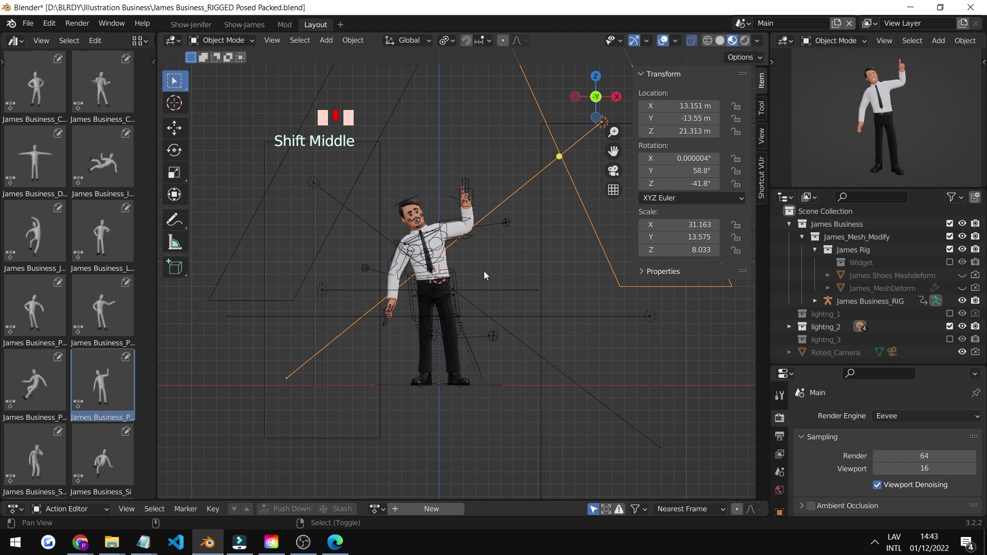
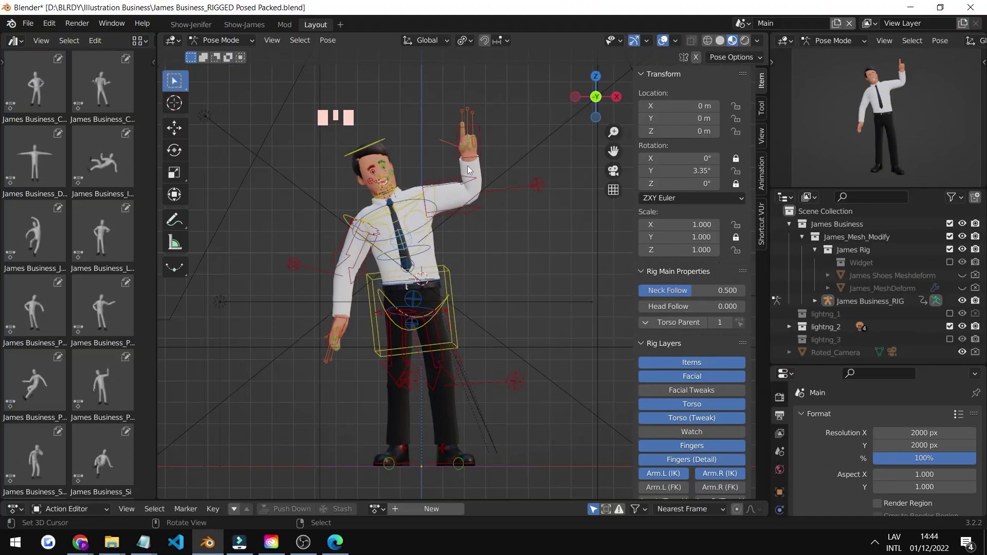
Reset James Business to the Default T-pose from the Asset Browser.
{"action": "scroll", "scroll_direction": "down", "scroll_amount": 3}
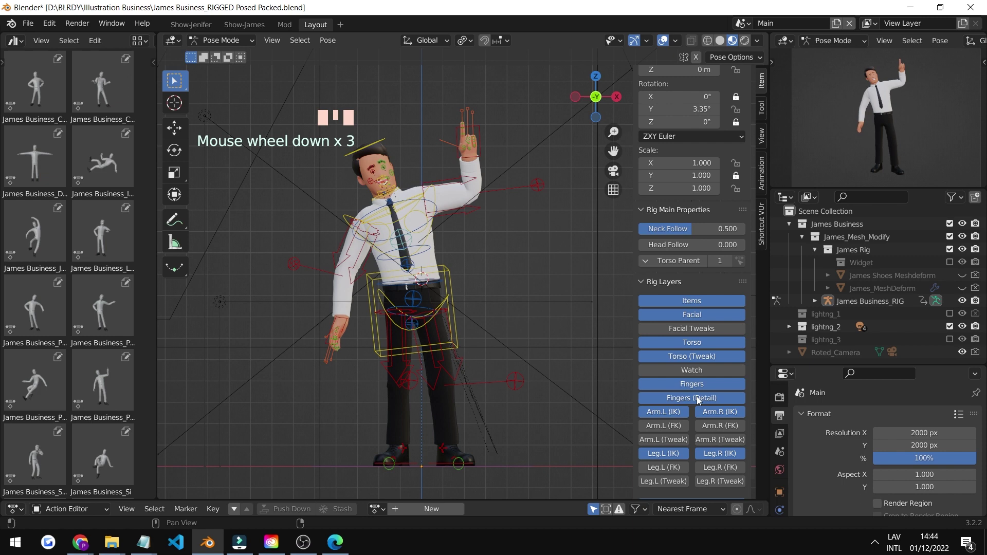
{"action": "left_click", "coordinate": [685, 362]}
{"action": "scroll", "scroll_direction": "up", "scroll_amount": 3}
{"action": "scroll", "scroll_direction": "down", "scroll_amount": 3}
{"action": "right_click", "coordinate": [540, 244]}
{"action": "scroll", "scroll_direction": "up", "scroll_amount": 3}
{"action": "double_click", "coordinate": [50, 183]}
{"action": "scroll", "scroll_direction": "up", "scroll_amount": 3}
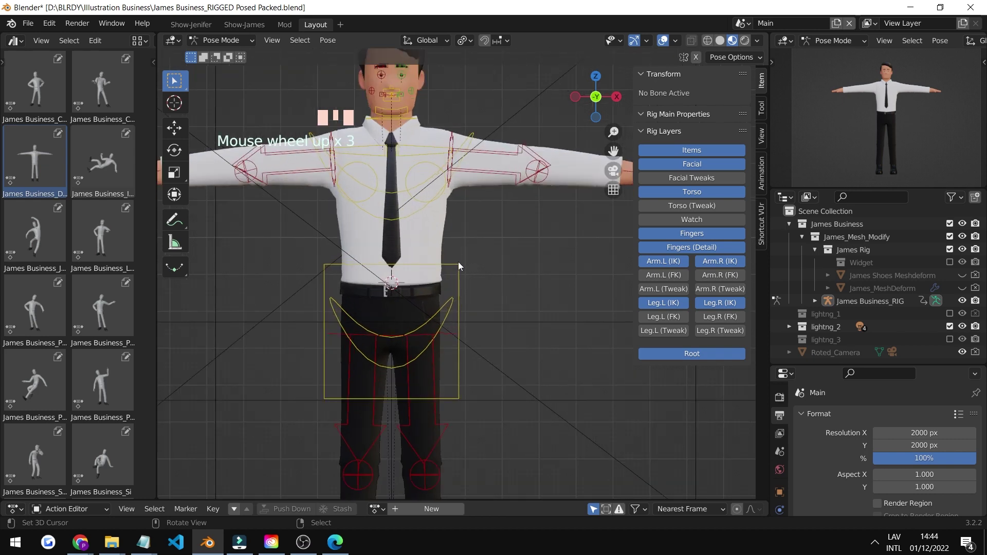
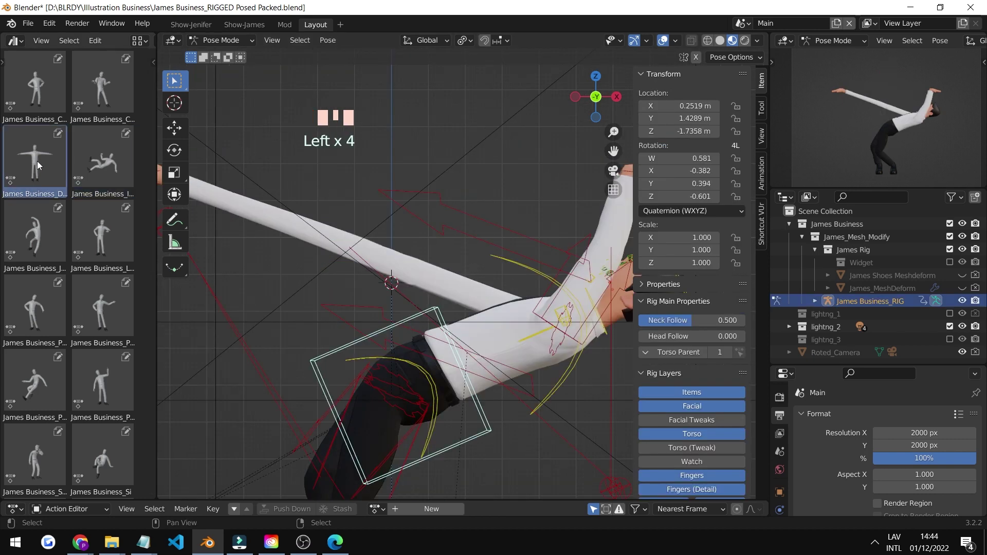
Select the Default pose in the library and reframe the view around the character.
{"action": "left_click", "coordinate": [114, 241]}
{"action": "left_click", "coordinate": [30, 243]}
{"action": "left_click", "coordinate": [46, 242]}
{"action": "scroll", "scroll_direction": "down", "scroll_amount": 3}
{"action": "right_click", "coordinate": [523, 270]}
{"action": "scroll", "scroll_direction": "down", "scroll_amount": 3}
{"action": "left_click_drag", "start_coordinate": [530, 277], "coordinate": [493, 158]}
{"action": "key", "text": "g"}
{"action": "key", "text": "g"}
{"action": "key", "text": "g"}
{"action": "key", "text": "g"}
{"action": "key", "text": "g"}
{"action": "key", "text": "g"}
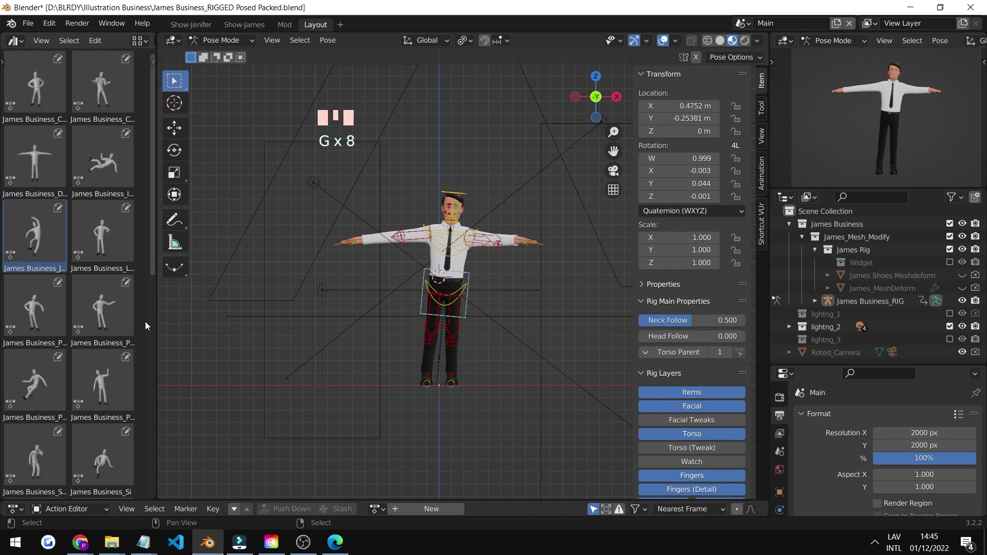
Apply the Jump Happy pose so James Business stands in a leaping pose.
{"action": "double_click", "coordinate": [111, 252]}
{"action": "left_click", "coordinate": [39, 233]}
{"action": "left_click", "coordinate": [294, 271]}
{"action": "right_click", "coordinate": [484, 296]}
{"action": "left_click_drag", "start_coordinate": [486, 286], "coordinate": [467, 267]}
{"action": "key", "text": "g"}
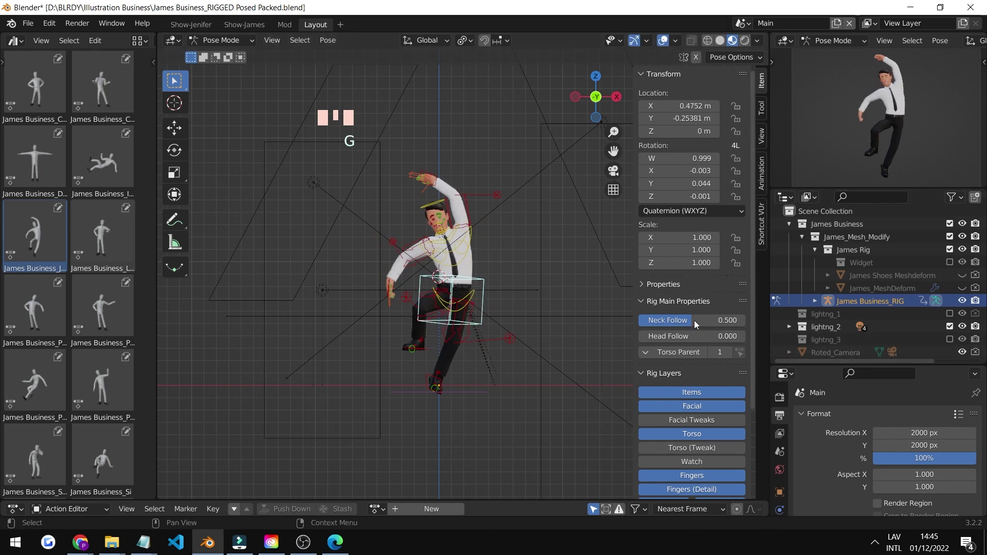
Select the Default pose thumbnail again in the pose library.
{"action": "scroll", "scroll_direction": "up", "scroll_amount": 3}
{"action": "left_click", "coordinate": [48, 166]}
{"action": "left_click_drag", "start_coordinate": [52, 168], "coordinate": [60, 172]}
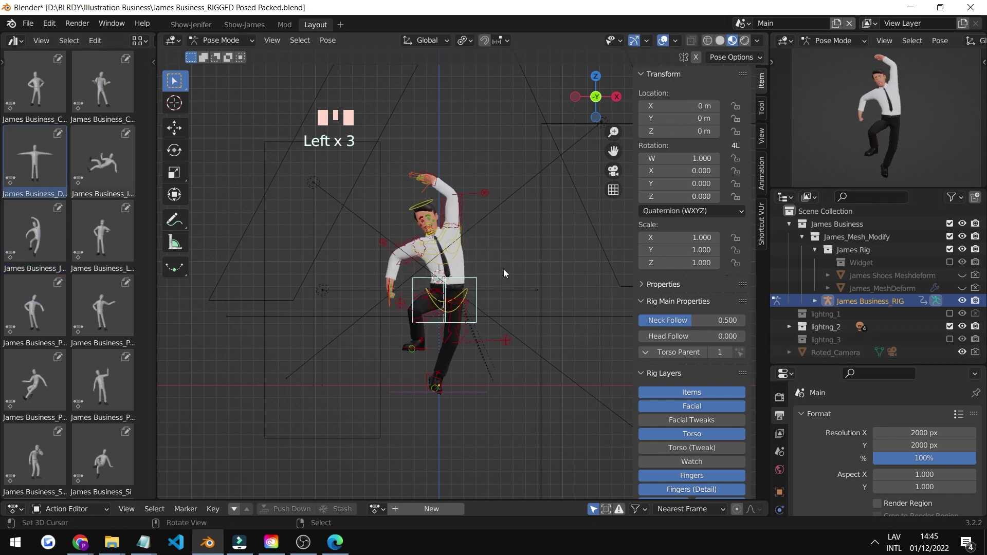
{"action": "right_click", "coordinate": [412, 253]}
Apply the Default pose to return James Business to the T-pose.
{"action": "left_click", "coordinate": [46, 167]}
{"action": "scroll", "scroll_direction": "up", "scroll_amount": 3}
{"action": "left_click", "coordinate": [965, 331]}
{"action": "scroll", "scroll_direction": "up", "scroll_amount": 3}
{"action": "scroll", "scroll_direction": "down", "scroll_amount": 3}
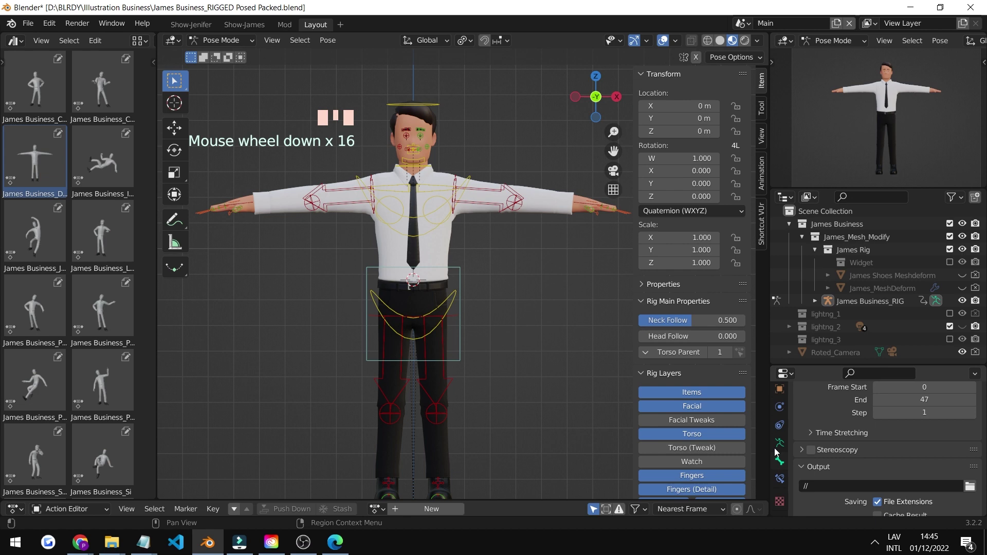
{"action": "scroll", "scroll_direction": "up", "scroll_amount": 3}
Show the scene's Render Properties and switch the Simplify option off.
{"action": "left_click", "coordinate": [783, 427]}
{"action": "scroll", "scroll_direction": "down", "scroll_amount": 3}
{"action": "scroll", "scroll_direction": "up", "scroll_amount": 3}
{"action": "scroll", "scroll_direction": "down", "scroll_amount": 3}
{"action": "left_click", "coordinate": [810, 458]}
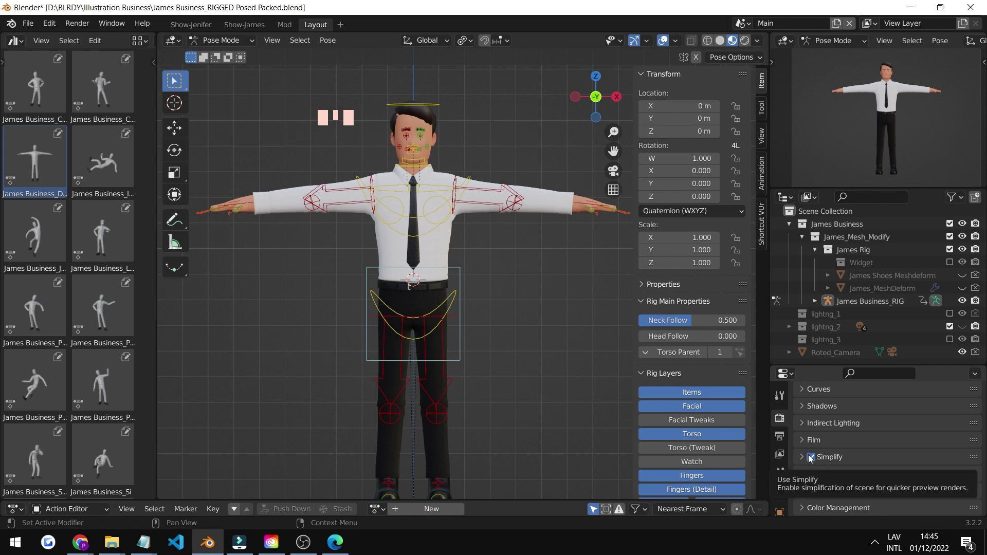
{"action": "scroll", "scroll_direction": "up", "scroll_amount": 3}
{"action": "scroll", "scroll_direction": "down", "scroll_amount": 3}
Orbit the view around the character's head and face.
{"action": "left_click_drag", "start_coordinate": [478, 275], "coordinate": [475, 255]}
{"action": "scroll", "scroll_direction": "up", "scroll_amount": 3}
{"action": "left_click_drag", "start_coordinate": [492, 240], "coordinate": [813, 458]}
{"action": "left_click", "coordinate": [814, 458]}
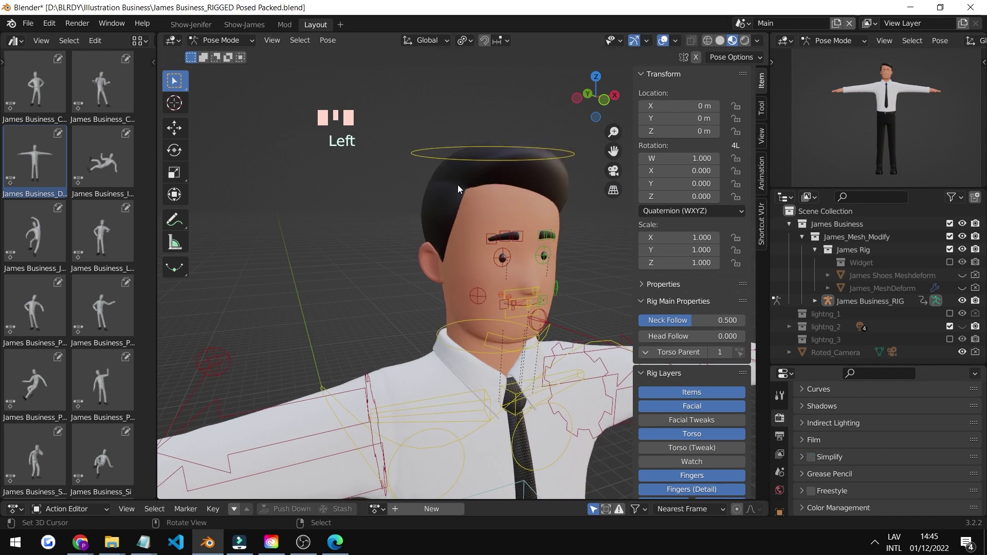
Orbit and zoom the viewport to frame the character for posing.
{"action": "left_click", "coordinate": [794, 442]}
{"action": "scroll", "scroll_direction": "down", "scroll_amount": 3}
{"action": "left_click_drag", "start_coordinate": [508, 320], "coordinate": [545, 347]}
{"action": "scroll", "scroll_direction": "down", "scroll_amount": 3}
{"action": "left_click_drag", "start_coordinate": [547, 364], "coordinate": [498, 337]}
{"action": "scroll", "scroll_direction": "up", "scroll_amount": 3}
{"action": "left_click_drag", "start_coordinate": [474, 283], "coordinate": [458, 283]}
{"action": "left_click_drag", "start_coordinate": [458, 282], "coordinate": [506, 261]}
{"action": "scroll", "scroll_direction": "up", "scroll_amount": 3}
{"action": "right_click", "coordinate": [564, 213]}
Pick the left hand IK control on the rig.
{"action": "double_click", "coordinate": [99, 307]}
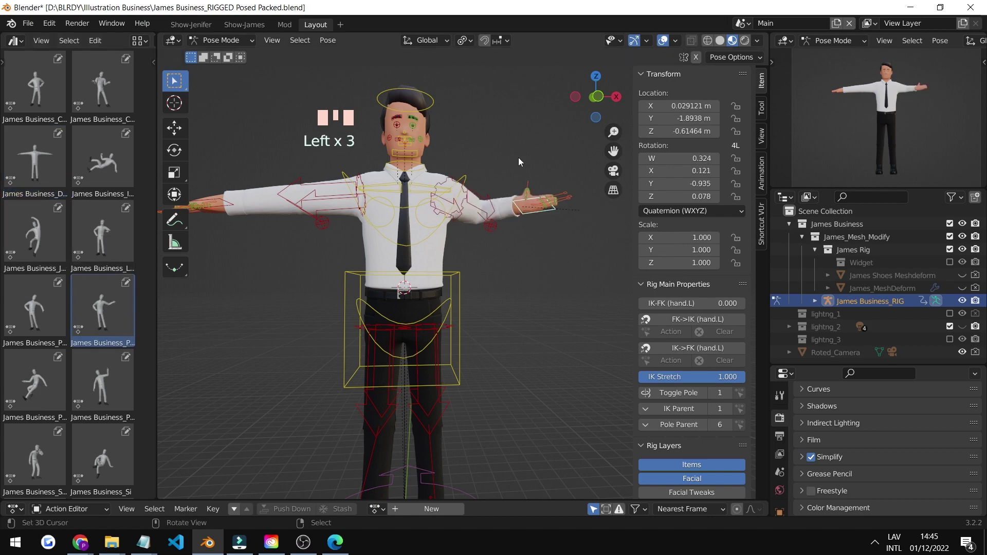
{"action": "right_click", "coordinate": [462, 166]}
{"action": "double_click", "coordinate": [123, 240]}
{"action": "scroll", "scroll_direction": "up", "scroll_amount": 3}
{"action": "left_click_drag", "start_coordinate": [443, 186], "coordinate": [400, 315]}
{"action": "right_click", "coordinate": [399, 315]}
{"action": "scroll", "scroll_direction": "up", "scroll_amount": 3}
{"action": "middle_click", "coordinate": [474, 271]}
Select the right hand IK control and frame the arms in view.
{"action": "left_click", "coordinate": [50, 156]}
{"action": "left_click", "coordinate": [50, 156]}
{"action": "right_click", "coordinate": [64, 203]}
{"action": "left_click", "coordinate": [9, 166]}
{"action": "scroll", "scroll_direction": "down", "scroll_amount": 3}
{"action": "middle_click", "coordinate": [483, 217]}
{"action": "scroll", "scroll_direction": "up", "scroll_amount": 3}
{"action": "left_click_drag", "start_coordinate": [481, 267], "coordinate": [534, 259]}
{"action": "scroll", "scroll_direction": "down", "scroll_amount": 3}
{"action": "left_click_drag", "start_coordinate": [508, 242], "coordinate": [556, 230]}
{"action": "right_click", "coordinate": [556, 231]}
Lower both arms down to his sides using grab and rotate.
{"action": "key", "text": "g"}
{"action": "key", "text": "r"}
{"action": "scroll", "scroll_direction": "down", "scroll_amount": 3}
{"action": "left_click_drag", "start_coordinate": [396, 236], "coordinate": [398, 261]}
{"action": "right_click", "coordinate": [398, 261]}
{"action": "left_click_drag", "start_coordinate": [452, 196], "coordinate": [477, 231]}
{"action": "key", "text": "g"}
{"action": "key", "text": "r"}
{"action": "scroll", "scroll_direction": "up", "scroll_amount": 3}
{"action": "middle_click", "coordinate": [427, 191]}
Turn the hands inward so they rest against the thighs.
{"action": "key", "text": "g"}
{"action": "key", "text": "r"}
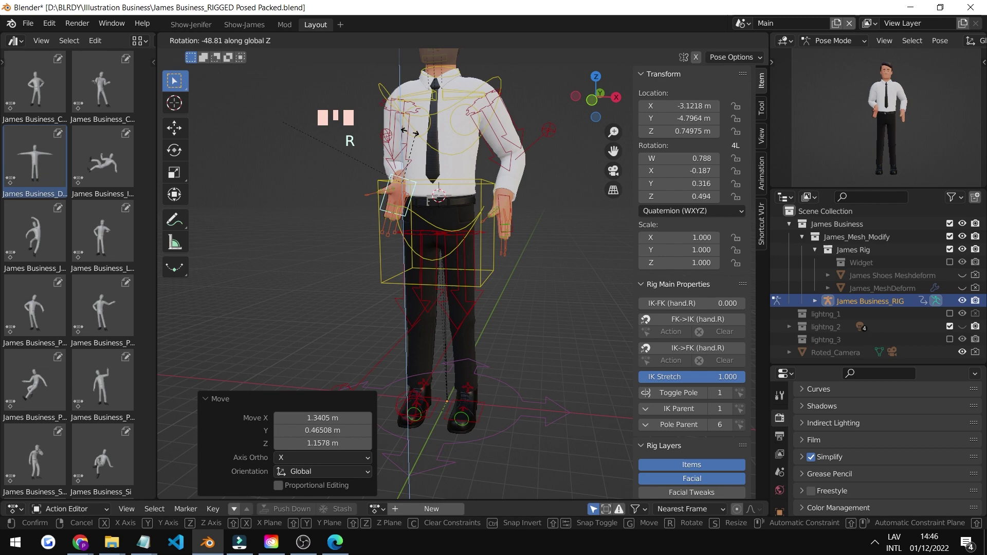
{"action": "left_click_drag", "start_coordinate": [423, 182], "coordinate": [453, 171]}
{"action": "key", "text": "g"}
{"action": "key", "text": "r"}
{"action": "left_click_drag", "start_coordinate": [431, 151], "coordinate": [466, 142]}
{"action": "scroll", "scroll_direction": "down", "scroll_amount": 3}
{"action": "left_click_drag", "start_coordinate": [497, 165], "coordinate": [460, 161]}
{"action": "left_click_drag", "start_coordinate": [461, 161], "coordinate": [484, 166]}
{"action": "key", "text": "KP_Decimal"}
{"action": "scroll", "scroll_direction": "down", "scroll_amount": 3}
{"action": "left_click_drag", "start_coordinate": [445, 183], "coordinate": [492, 198]}
Move the mouth control down to open the mouth slightly and rotate the chest a few degrees on Z.
{"action": "key", "text": "g"}
{"action": "key", "text": "r"}
{"action": "key", "text": "r"}
{"action": "key", "text": "g"}
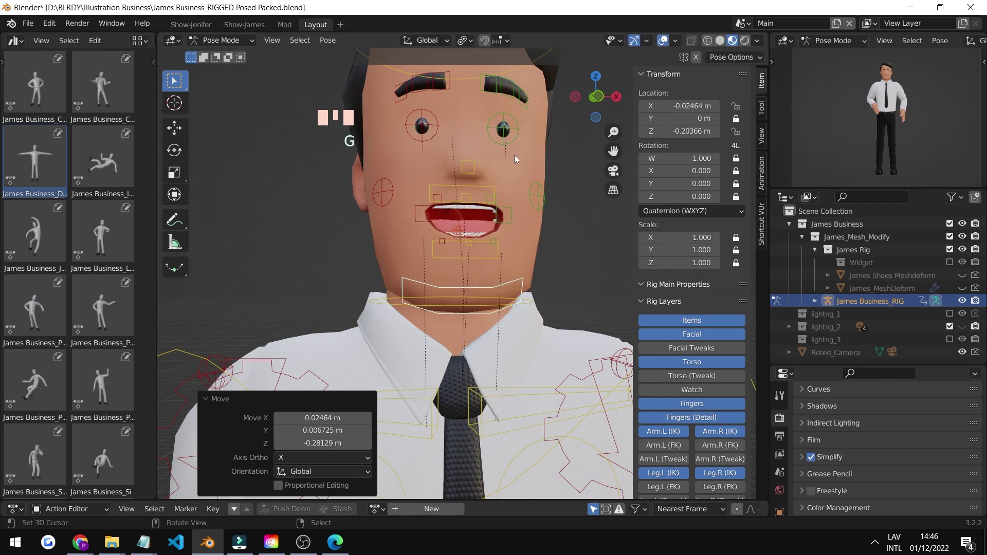
{"action": "left_click_drag", "start_coordinate": [499, 212], "coordinate": [484, 199]}
{"action": "scroll", "scroll_direction": "down", "scroll_amount": 3}
{"action": "right_click", "coordinate": [527, 118]}
{"action": "key", "text": "r"}
{"action": "scroll", "scroll_direction": "down", "scroll_amount": 3}
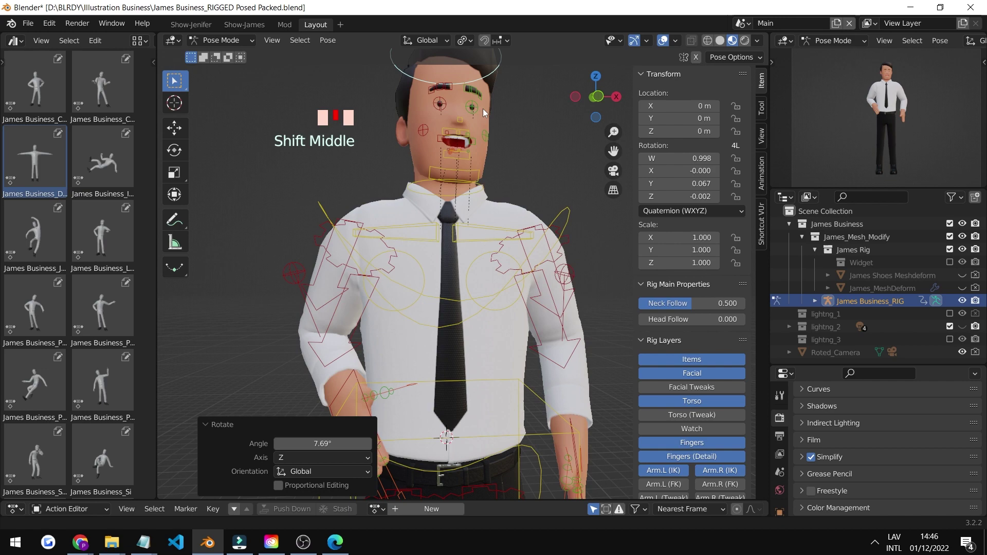
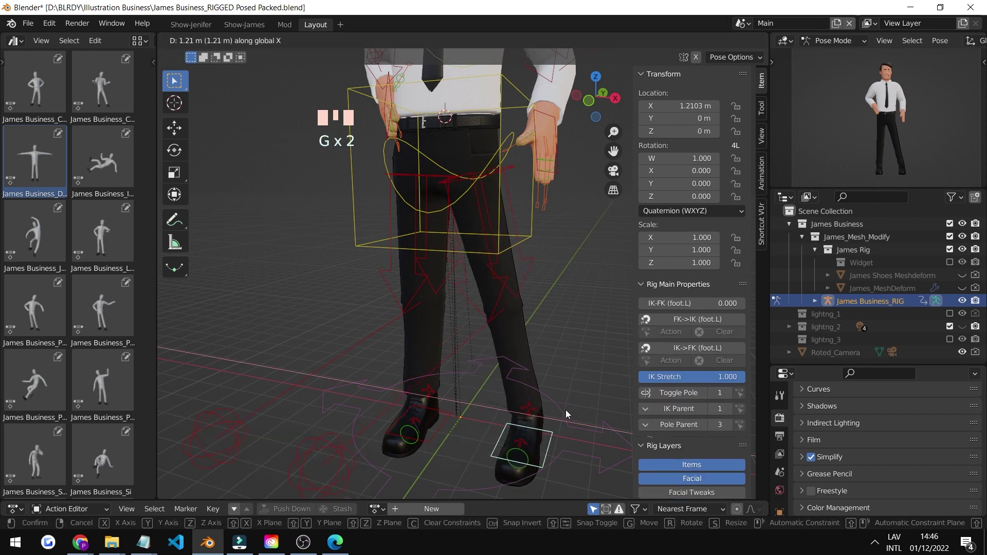
Spread the stance by grabbing the left and right foot IK controls outward along X.
{"action": "scroll", "scroll_direction": "down", "scroll_amount": 3}
{"action": "left_click_drag", "start_coordinate": [517, 371], "coordinate": [477, 383]}
{"action": "right_click", "coordinate": [476, 383]}
{"action": "key", "text": "g"}
{"action": "key", "text": "g"}
{"action": "left_click_drag", "start_coordinate": [536, 289], "coordinate": [358, 345]}
{"action": "left_click_drag", "start_coordinate": [358, 345], "coordinate": [419, 340]}
{"action": "key", "text": "g"}
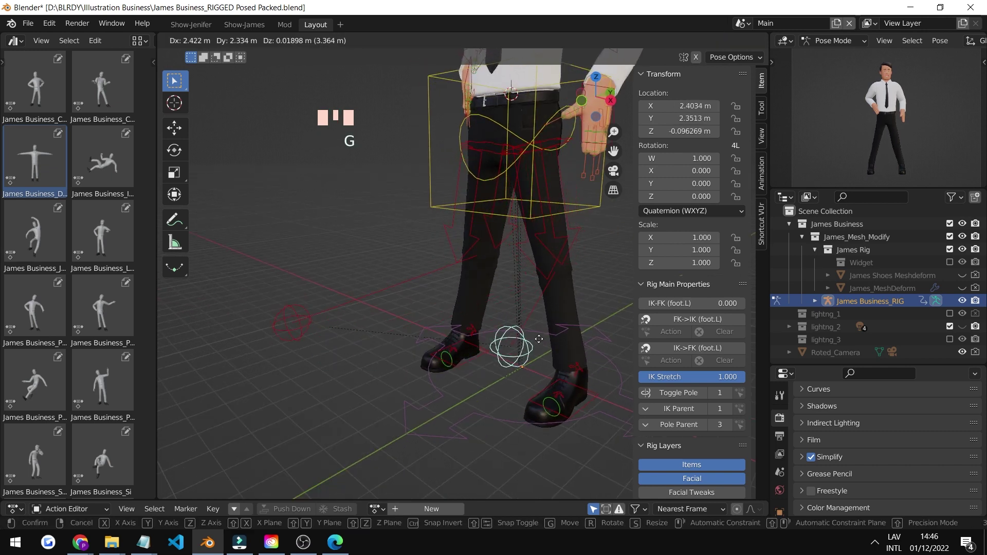
Lower the torso control slightly and rotate the hips into a small tilt.
{"action": "left_click_drag", "start_coordinate": [536, 282], "coordinate": [538, 174]}
{"action": "right_click", "coordinate": [539, 174]}
{"action": "key", "text": "g"}
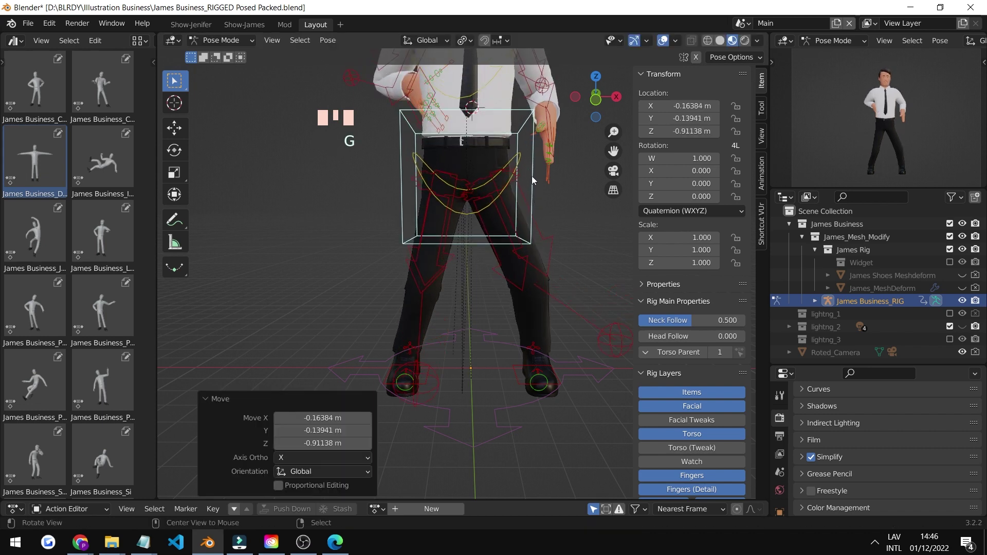
{"action": "key", "text": "g"}
{"action": "right_click", "coordinate": [525, 140]}
{"action": "key", "text": "r"}
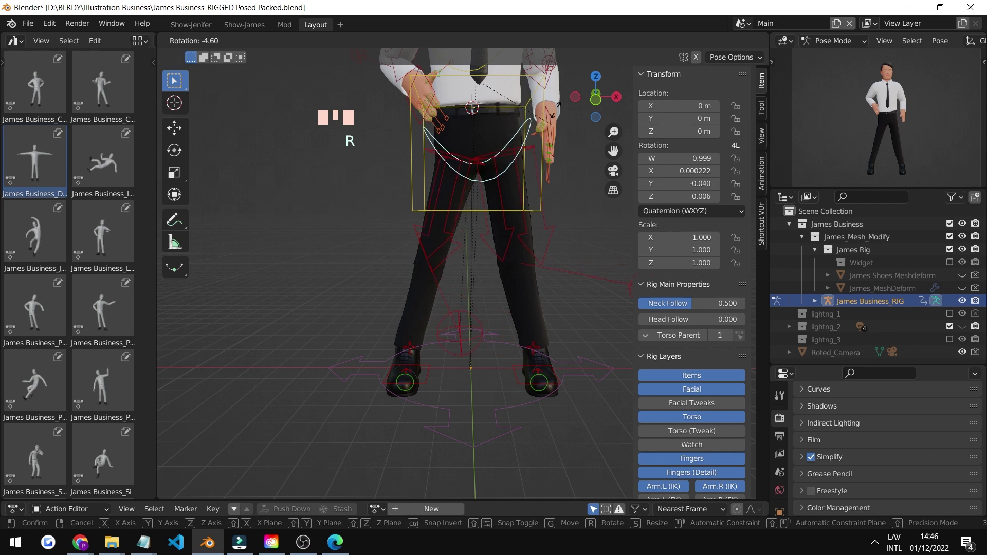
{"action": "left_click_drag", "start_coordinate": [530, 156], "coordinate": [478, 224]}
Enable additional rig control layers in the sidebar and adjust the arm toward the body.
{"action": "scroll", "scroll_direction": "up", "scroll_amount": 3}
{"action": "left_click_drag", "start_coordinate": [501, 262], "coordinate": [700, 408]}
{"action": "left_click", "coordinate": [700, 407]}
{"action": "scroll", "scroll_direction": "down", "scroll_amount": 3}
{"action": "left_click_drag", "start_coordinate": [456, 228], "coordinate": [470, 259]}
{"action": "scroll", "scroll_direction": "up", "scroll_amount": 3}
{"action": "left_click", "coordinate": [709, 429]}
{"action": "left_click_drag", "start_coordinate": [705, 436], "coordinate": [524, 363]}
Grab the hand control onto the hip and show the leg controls layer.
{"action": "scroll", "scroll_direction": "down", "scroll_amount": 3}
{"action": "left_click_drag", "start_coordinate": [519, 337], "coordinate": [460, 365]}
{"action": "right_click", "coordinate": [461, 364]}
{"action": "key", "text": "g"}
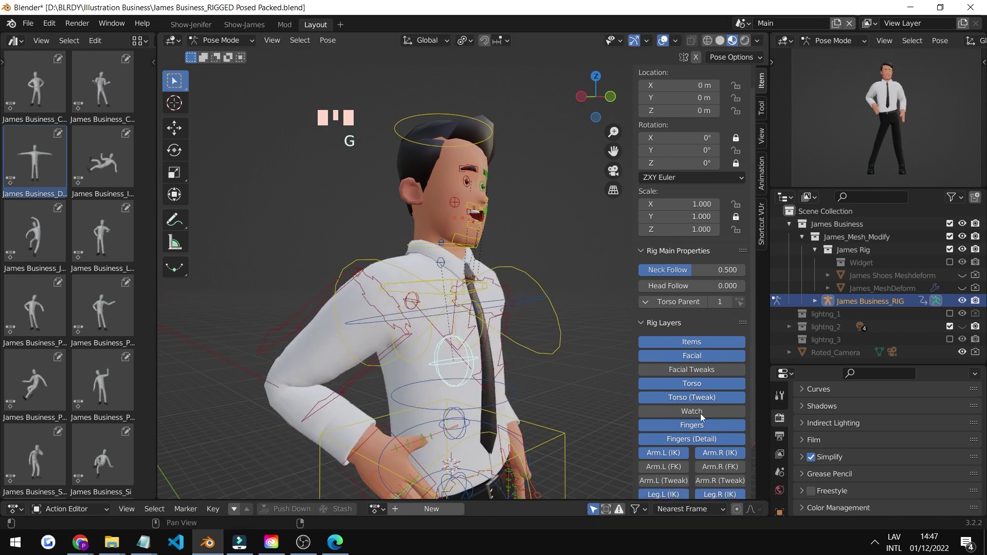
{"action": "left_click", "coordinate": [701, 410]}
{"action": "left_click", "coordinate": [661, 390]}
{"action": "scroll", "scroll_direction": "down", "scroll_amount": 3}
{"action": "left_click_drag", "start_coordinate": [476, 314], "coordinate": [589, 360]}
{"action": "scroll", "scroll_direction": "down", "scroll_amount": 3}
{"action": "left_click_drag", "start_coordinate": [506, 290], "coordinate": [510, 264]}
{"action": "scroll", "scroll_direction": "up", "scroll_amount": 3}
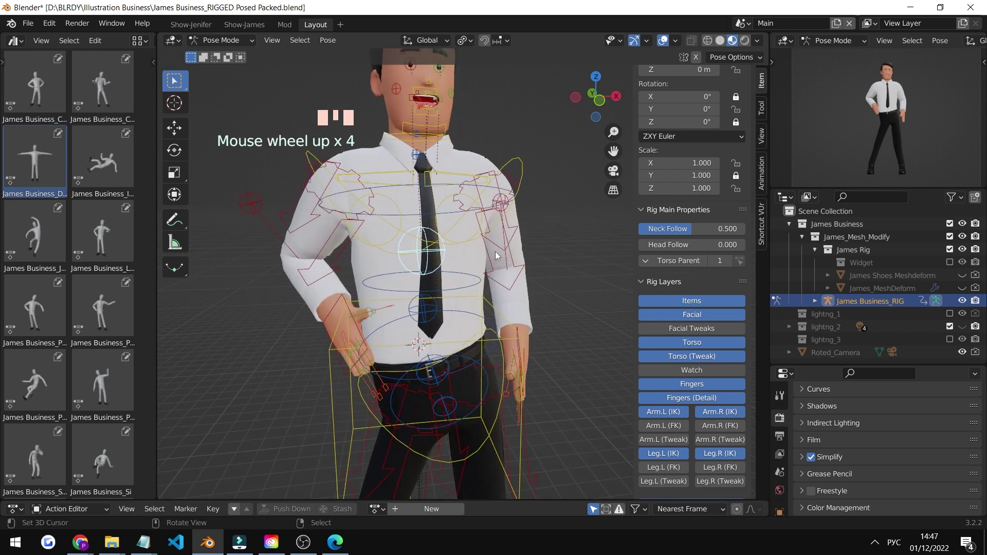
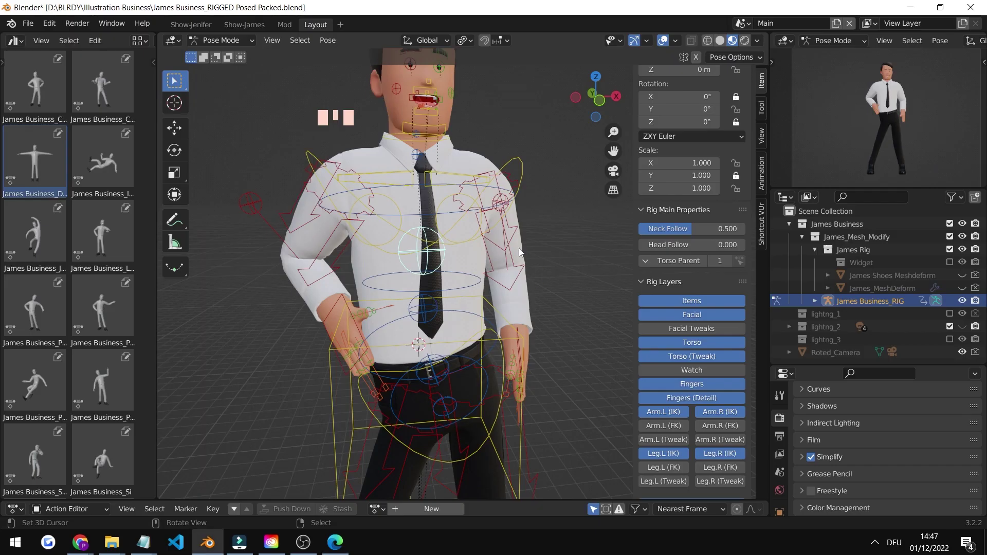
Grab the left hand control and bring it in toward the hip.
{"action": "scroll", "scroll_direction": "down", "scroll_amount": 3}
{"action": "left_click_drag", "start_coordinate": [535, 253], "coordinate": [531, 288]}
{"action": "scroll", "scroll_direction": "up", "scroll_amount": 3}
{"action": "left_click_drag", "start_coordinate": [508, 232], "coordinate": [497, 260]}
{"action": "right_click", "coordinate": [498, 260]}
{"action": "right_click", "coordinate": [496, 256]}
{"action": "key", "text": "g"}
{"action": "scroll", "scroll_direction": "down", "scroll_amount": 3}
Enable the Arm.L (Tweak) rig layer and settle the left hand against the hip.
{"action": "left_click", "coordinate": [685, 411]}
{"action": "left_click", "coordinate": [714, 415]}
{"action": "left_click", "coordinate": [685, 414]}
{"action": "left_click_drag", "start_coordinate": [679, 417], "coordinate": [674, 429]}
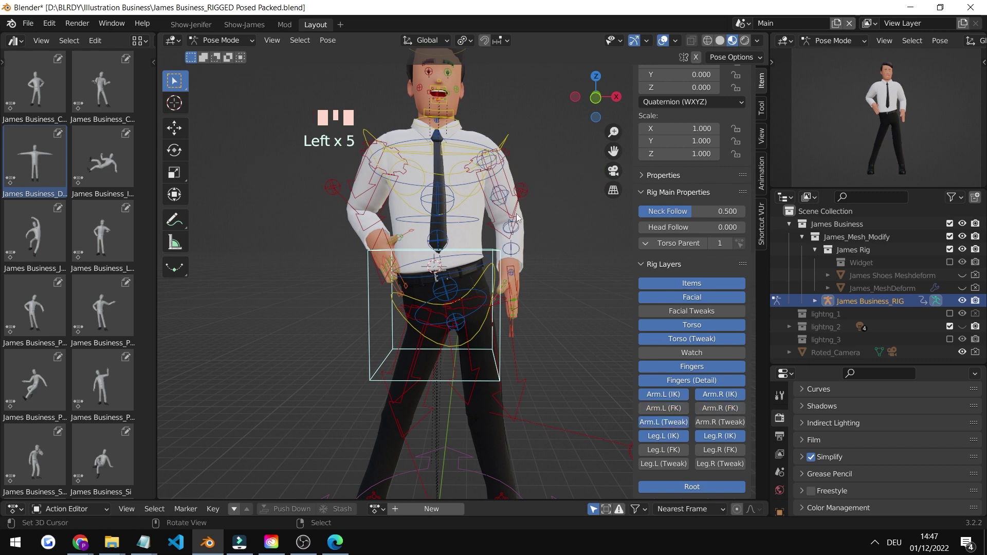
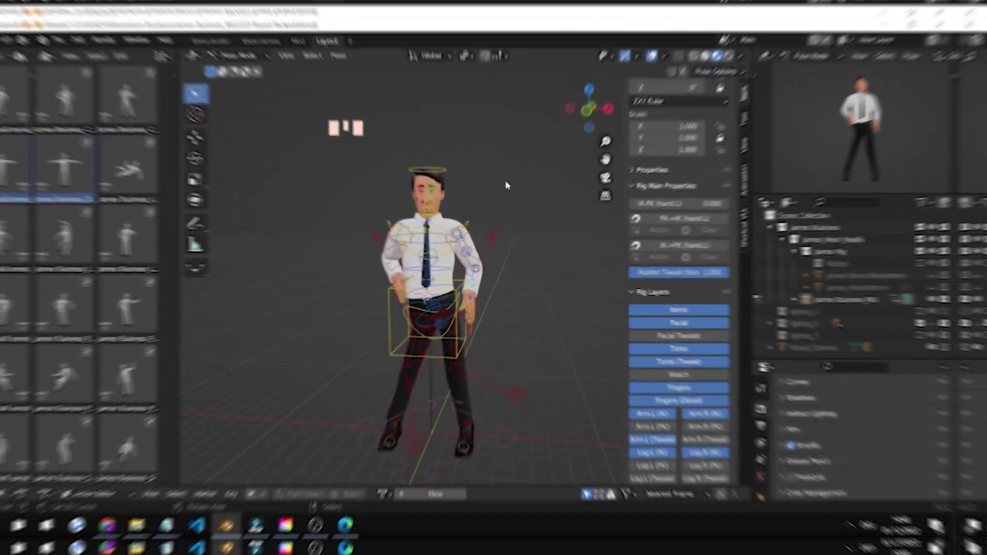
Switch to a straight front view (numpad 1) and frame James Business.
{"action": "scroll", "scroll_direction": "down", "scroll_amount": 3}
{"action": "scroll", "scroll_direction": "down", "scroll_amount": 3}
{"action": "left_click_drag", "start_coordinate": [509, 287], "coordinate": [483, 282]}
{"action": "key", "text": "KP_1"}
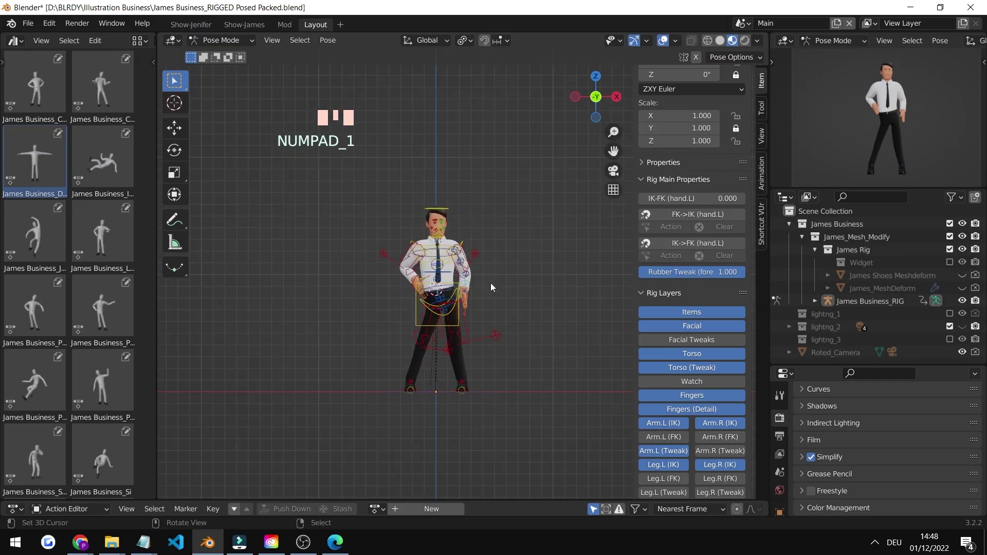
{"action": "scroll", "scroll_direction": "up", "scroll_amount": 3}
{"action": "scroll", "scroll_direction": "down", "scroll_amount": 3}
{"action": "left_click_drag", "start_coordinate": [549, 263], "coordinate": [593, 289]}
{"action": "scroll", "scroll_direction": "down", "scroll_amount": 3}
{"action": "right_click", "coordinate": [582, 281]}
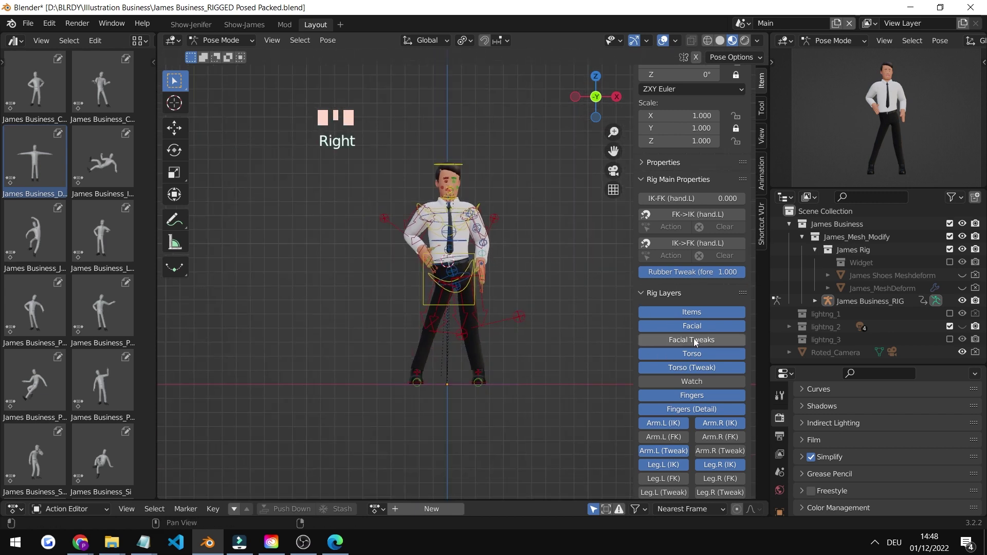
Select every control of the rig with A.
{"action": "left_click", "coordinate": [696, 342]}
{"action": "scroll", "scroll_direction": "up", "scroll_amount": 3}
{"action": "right_click", "coordinate": [561, 247]}
{"action": "key", "text": "a"}
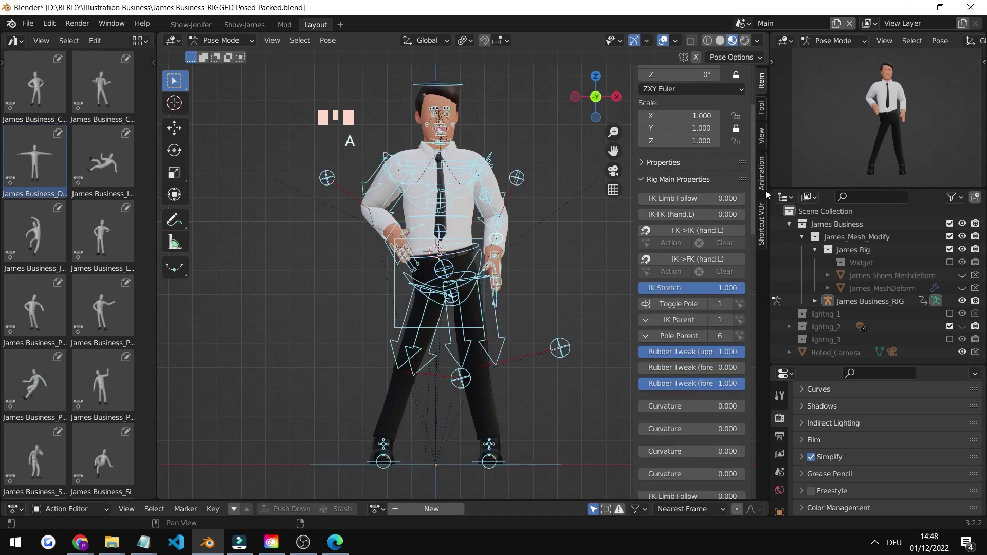
{"action": "key", "text": "n"}
{"action": "key", "text": "n"}
Show the N sidebar and bring up the Animation tab's Pose Library panel.
{"action": "scroll", "scroll_direction": "down", "scroll_amount": 3}
{"action": "scroll", "scroll_direction": "up", "scroll_amount": 3}
{"action": "scroll", "scroll_direction": "down", "scroll_amount": 3}
{"action": "scroll", "scroll_direction": "up", "scroll_amount": 3}
{"action": "key", "text": "n"}
{"action": "key", "text": "n"}
{"action": "left_click", "coordinate": [766, 185]}
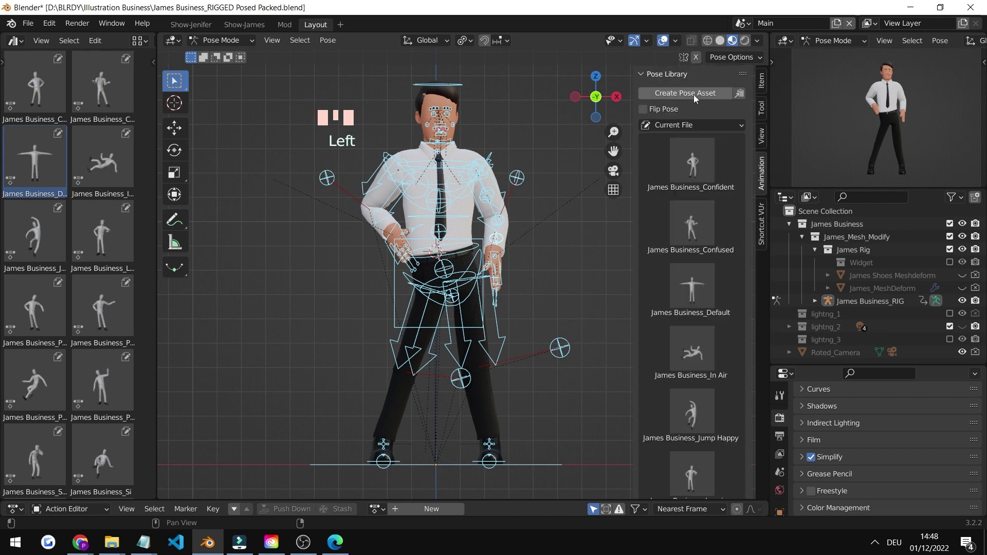
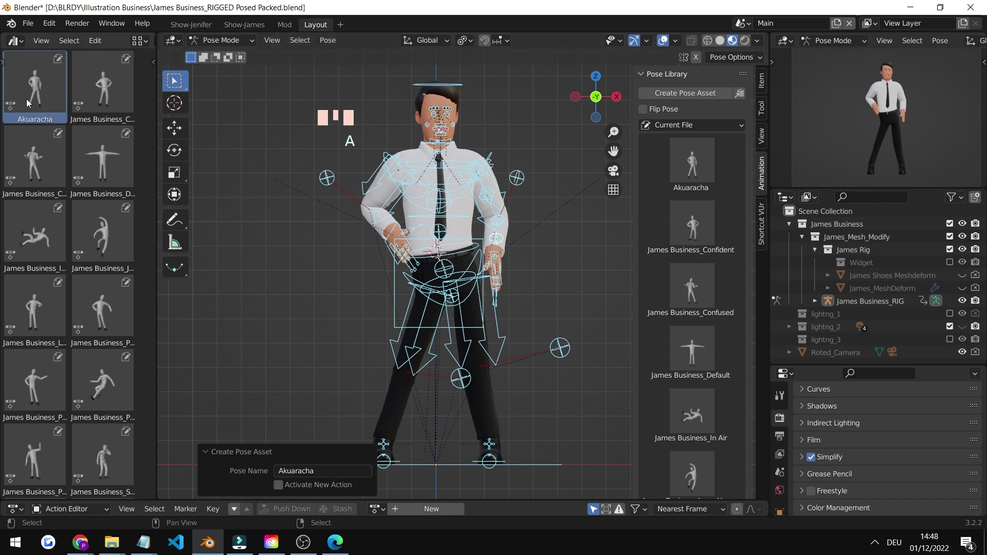
Rotate the arms and hands into a palms-up shrug.
{"action": "left_click_drag", "start_coordinate": [590, 259], "coordinate": [87, 307]}
{"action": "double_click", "coordinate": [87, 307]}
{"action": "left_click", "coordinate": [109, 172]}
{"action": "double_click", "coordinate": [94, 247]}
{"action": "double_click", "coordinate": [16, 239]}
{"action": "left_click_drag", "start_coordinate": [15, 239], "coordinate": [20, 223]}
{"action": "double_click", "coordinate": [39, 93]}
{"action": "scroll", "scroll_direction": "up", "scroll_amount": 3}
Turn off viewport overlays so the rig control shapes disappear, and reframe the character.
{"action": "left_click", "coordinate": [671, 43]}
{"action": "scroll", "scroll_direction": "down", "scroll_amount": 3}
{"action": "middle_click", "coordinate": [501, 223]}
{"action": "scroll", "scroll_direction": "up", "scroll_amount": 3}
{"action": "left_click_drag", "start_coordinate": [509, 259], "coordinate": [480, 295]}
{"action": "scroll", "scroll_direction": "down", "scroll_amount": 3}
{"action": "left_click_drag", "start_coordinate": [494, 297], "coordinate": [484, 285]}
{"action": "scroll", "scroll_direction": "up", "scroll_amount": 3}
Pick the shrug pose entries in the Pose Library sidebar list.
{"action": "left_click_drag", "start_coordinate": [496, 280], "coordinate": [712, 178]}
{"action": "left_click", "coordinate": [712, 179]}
{"action": "left_click", "coordinate": [700, 226]}
{"action": "left_click", "coordinate": [697, 281]}
{"action": "left_click", "coordinate": [762, 87]}
{"action": "scroll", "scroll_direction": "down", "scroll_amount": 3}
Hide the N sidebar and switch the viewport to Rendered shading.
{"action": "key", "text": "n"}
{"action": "scroll", "scroll_direction": "down", "scroll_amount": 3}
{"action": "left_click", "coordinate": [662, 45]}
{"action": "left_click", "coordinate": [667, 42]}
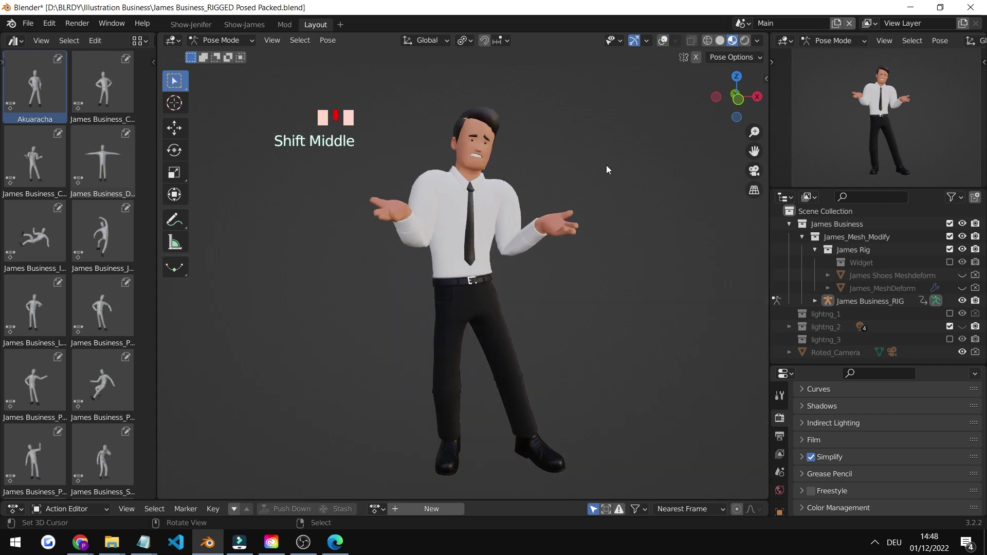